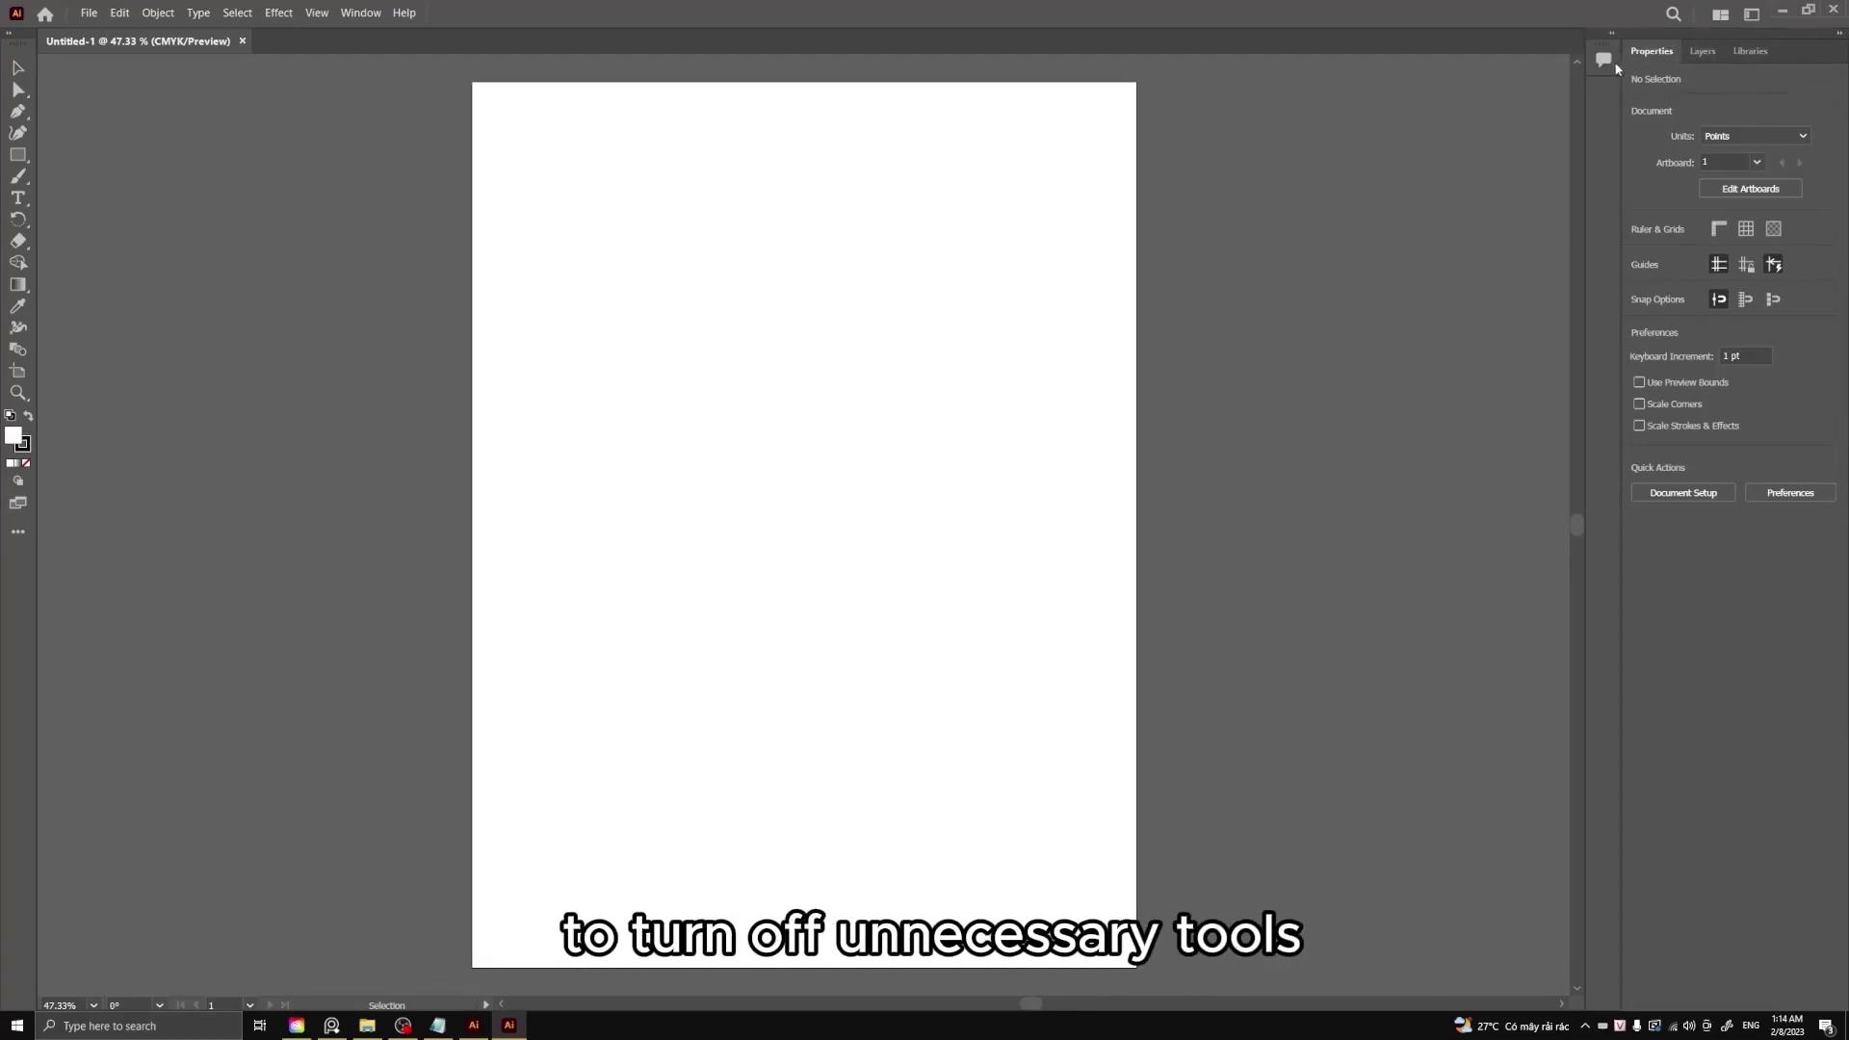
Cycle through the Lasso, Scissors and other drawing tools via their shortcuts.
left_click_drag(1613, 70, 1328, 159)
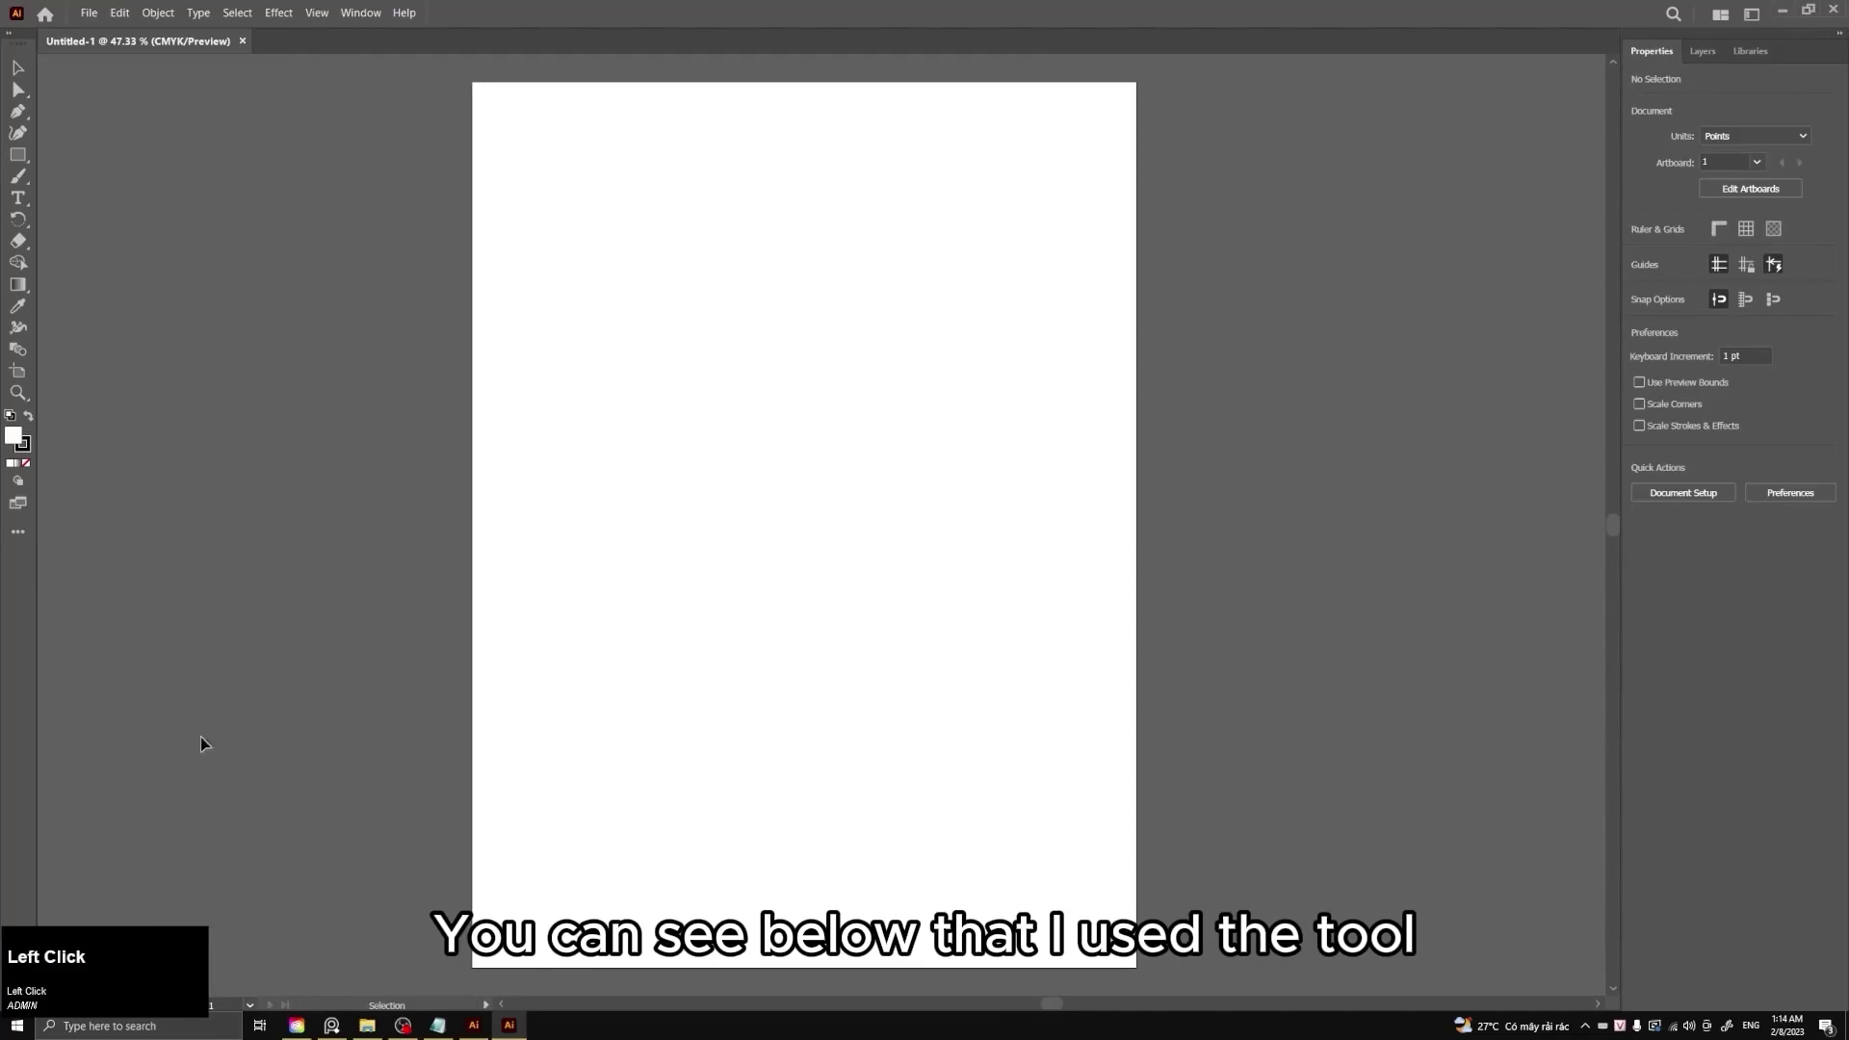
left_click(401, 728)
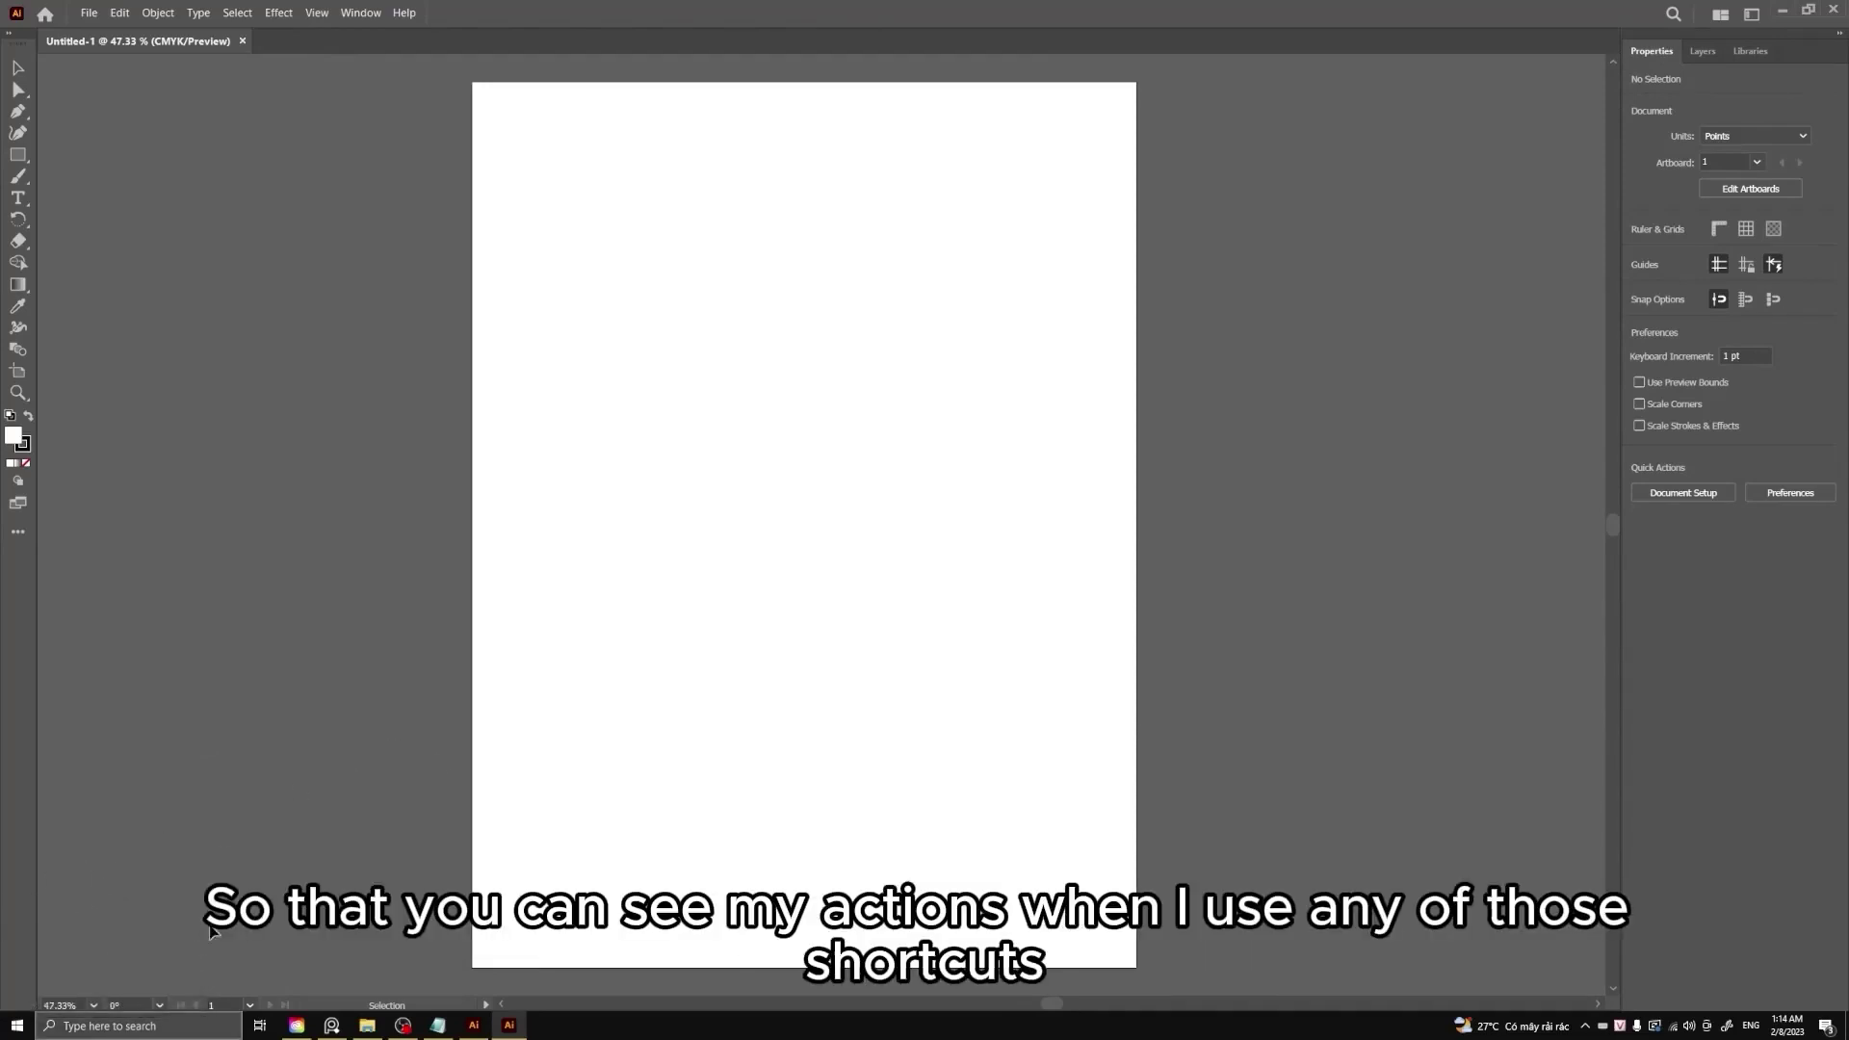
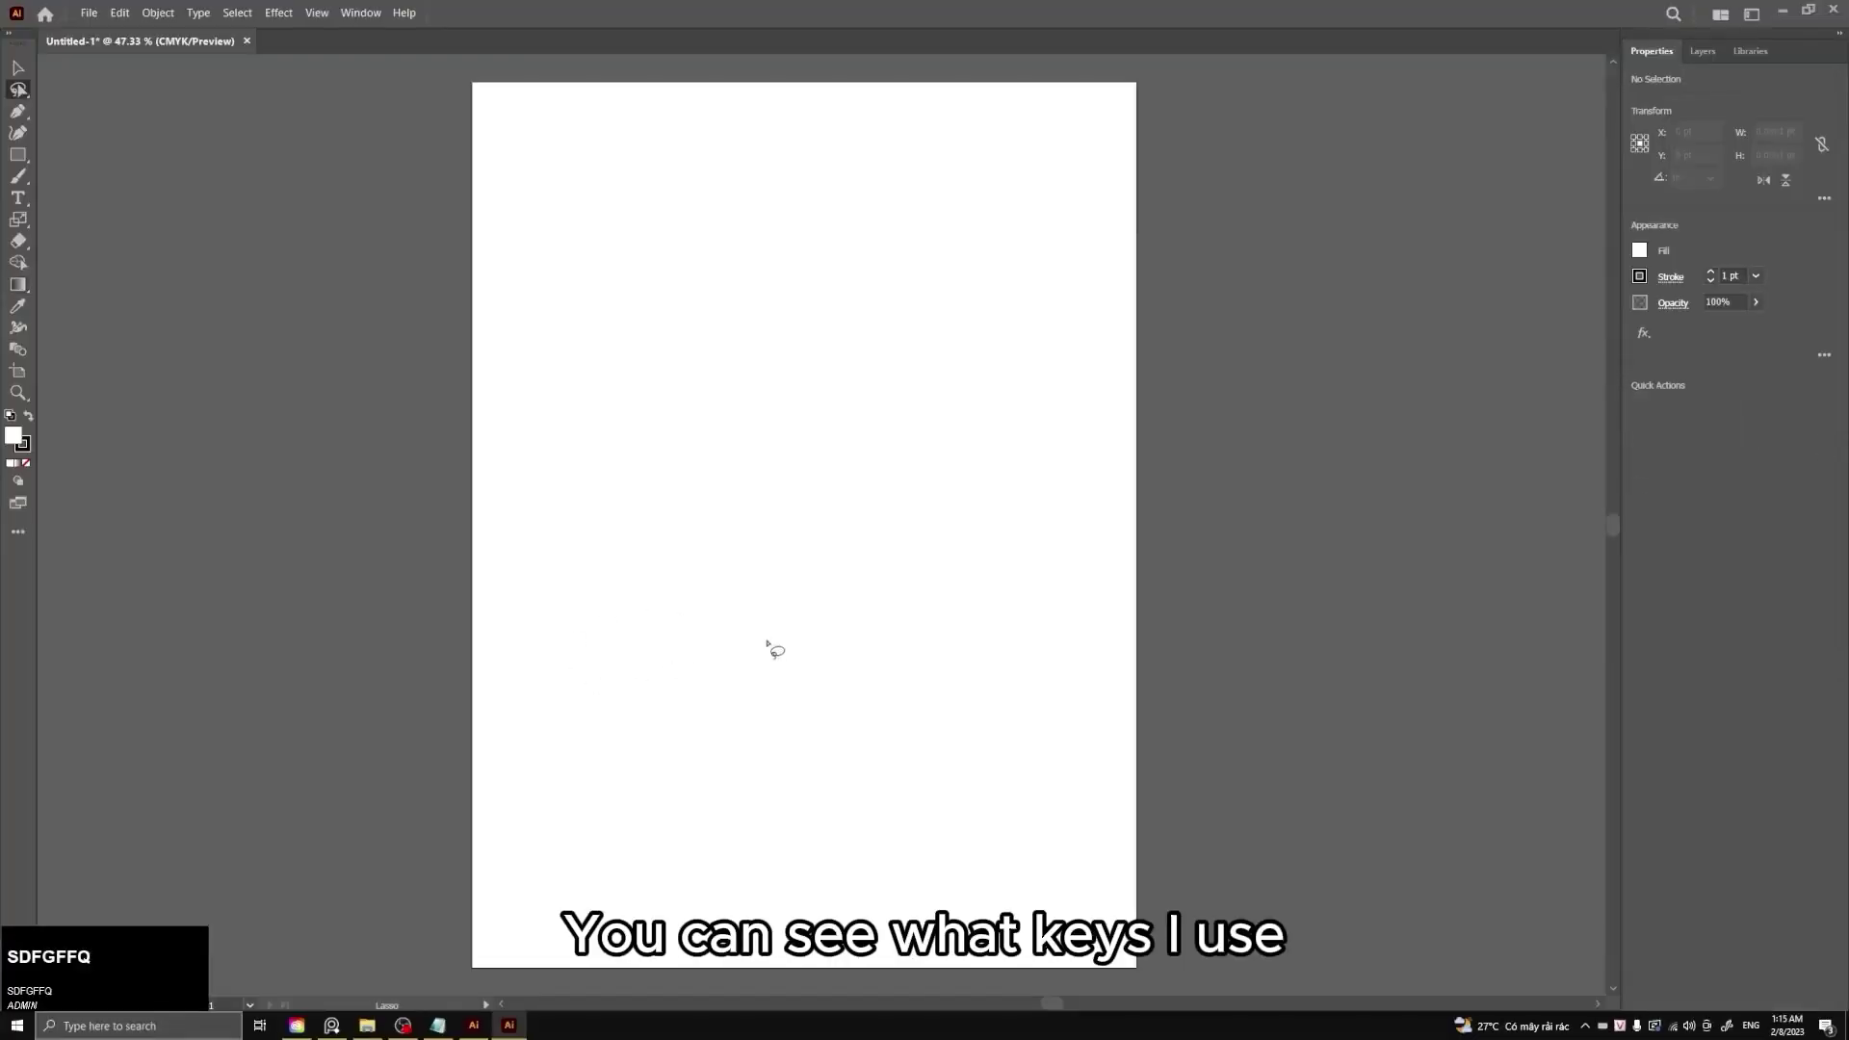
type("erbcx")
key("ctrl+z")
key("ctrl+x")
key("ctrl+c")
Bring up Save As, cancel it without saving, and end on the Pencil tool.
key("ctrl+s")
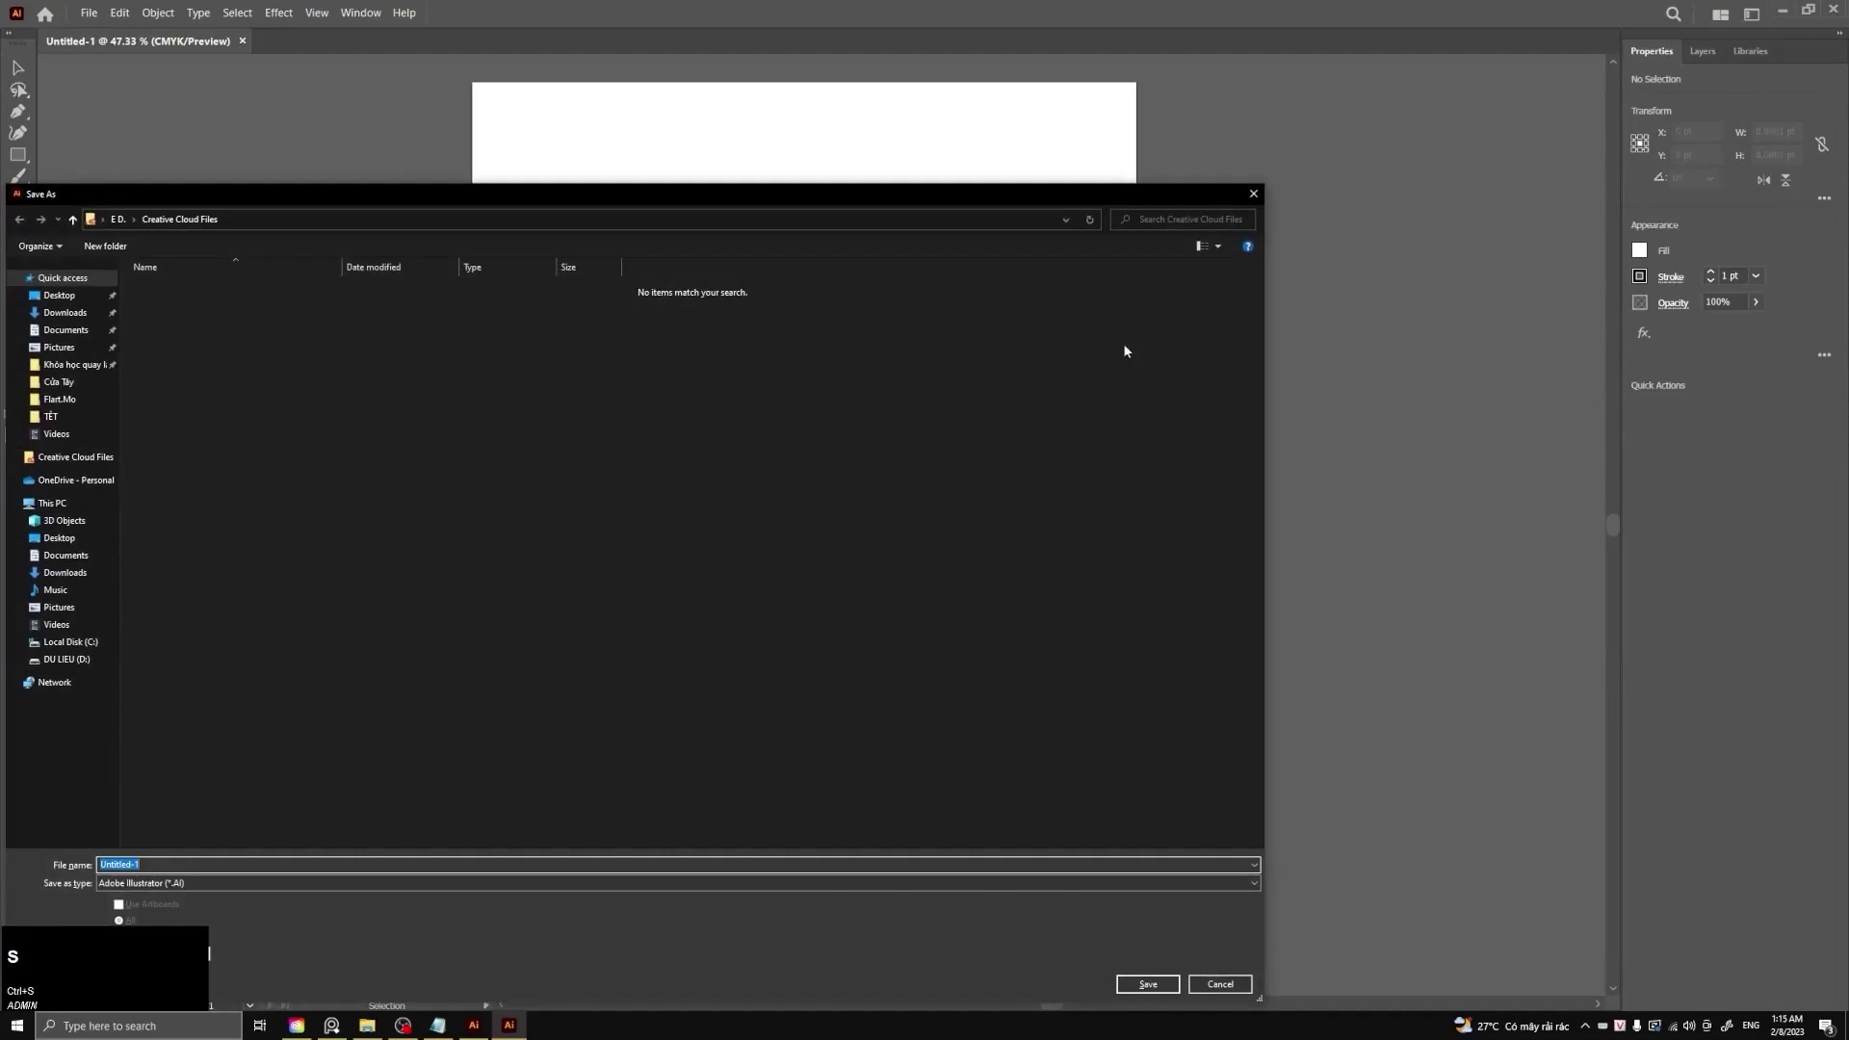
left_click(1264, 195)
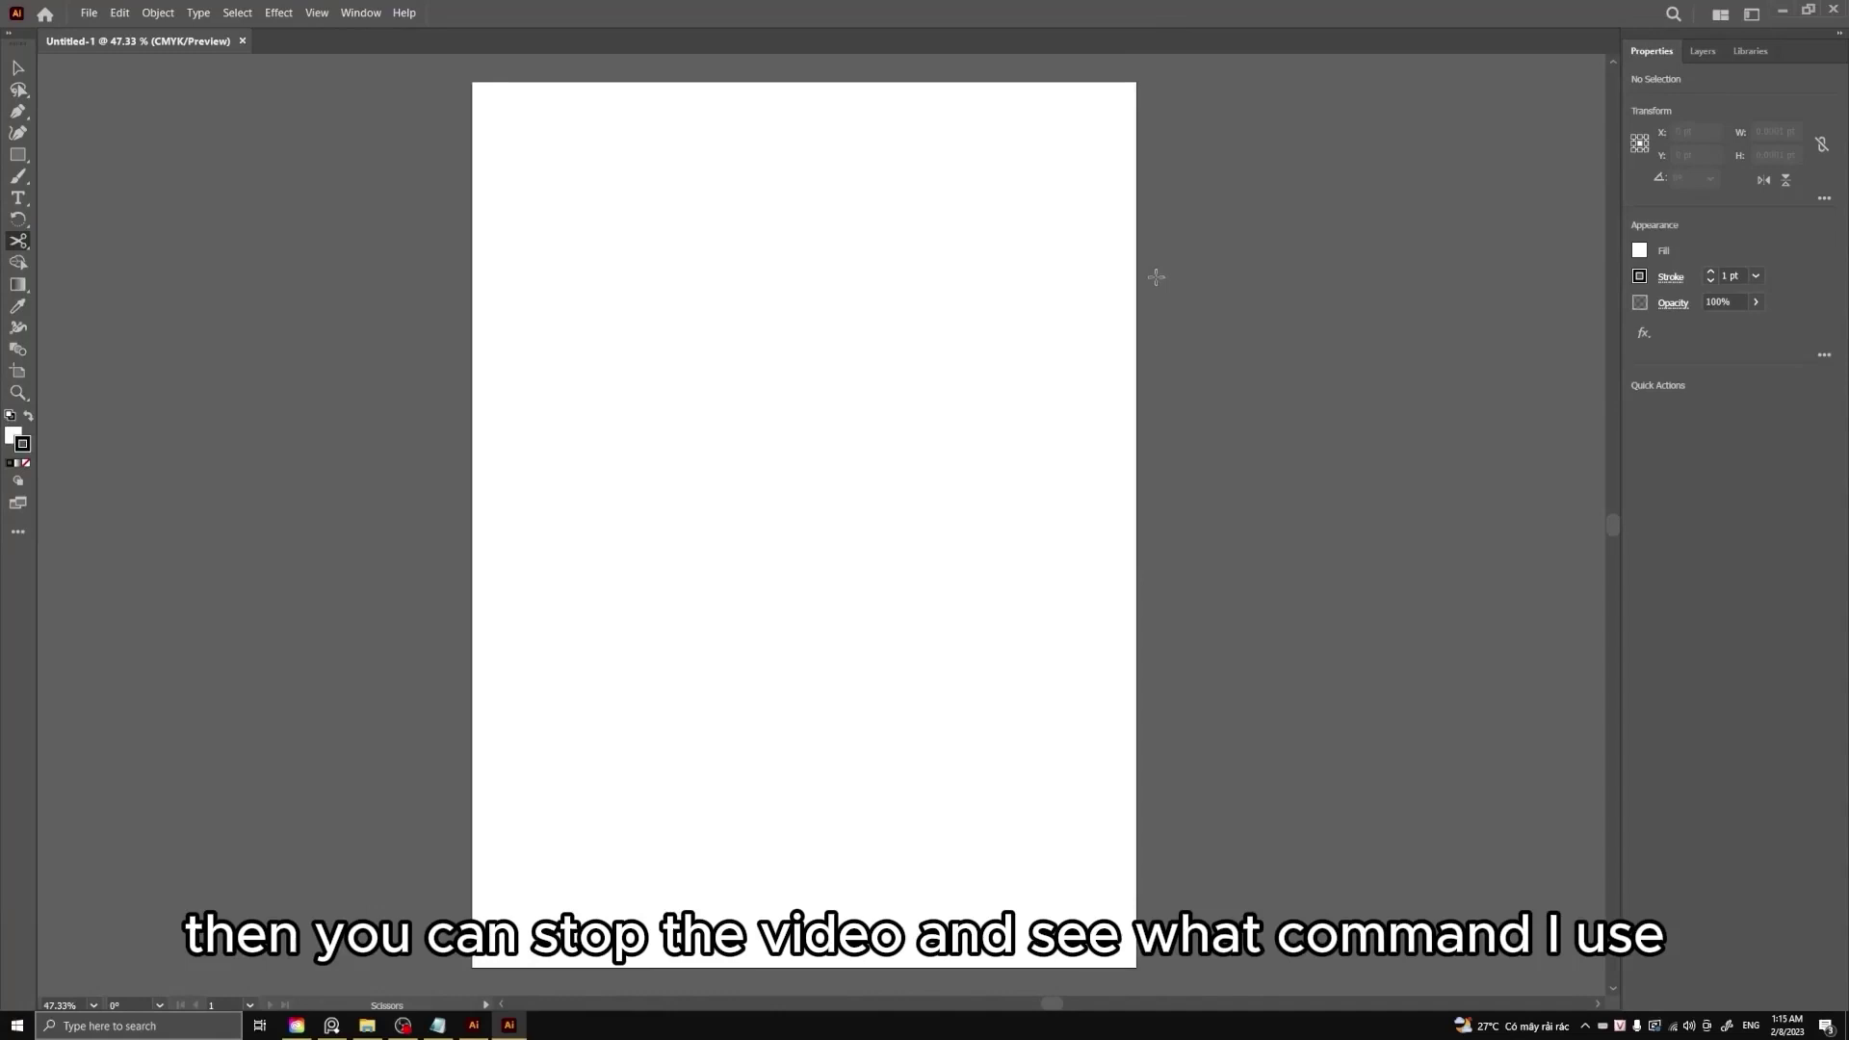
key("n")
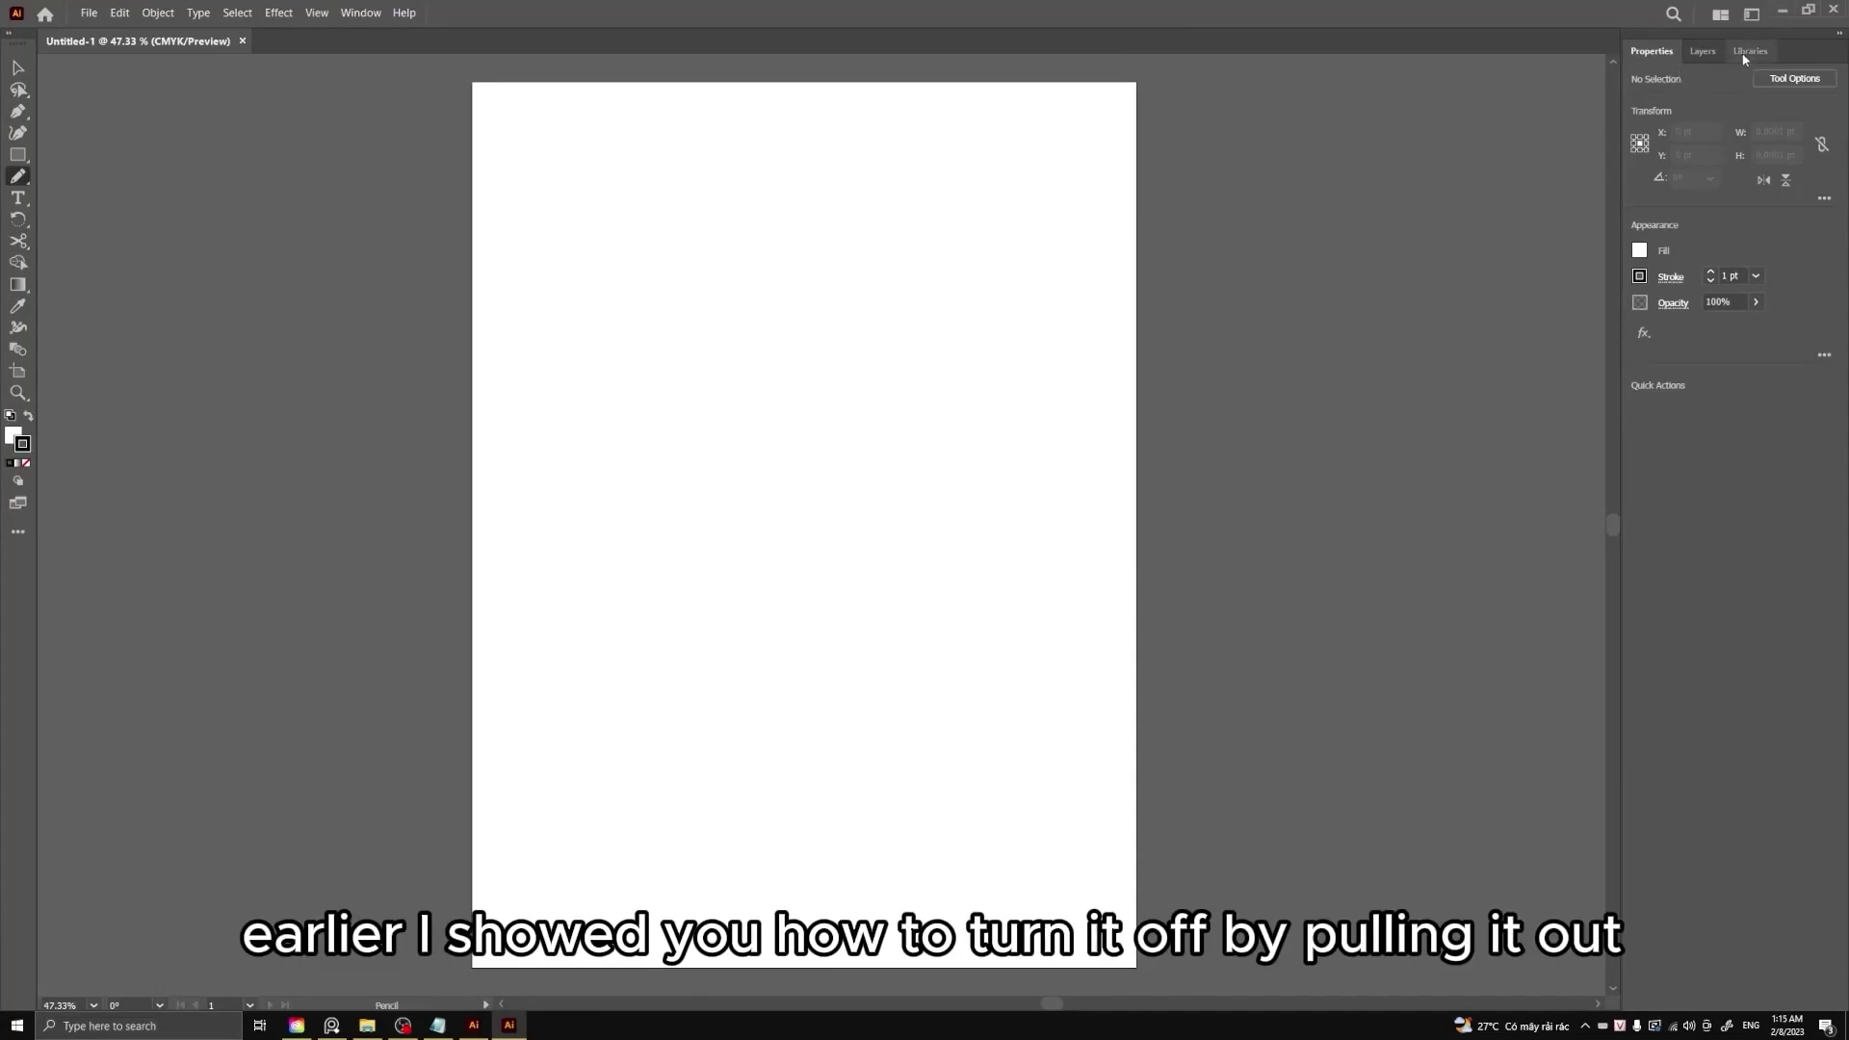
Close the Libraries panel and bring up closing options for the Layers group.
left_click_drag(1765, 54, 1768, 53)
right_click(1768, 53)
left_click(1755, 58)
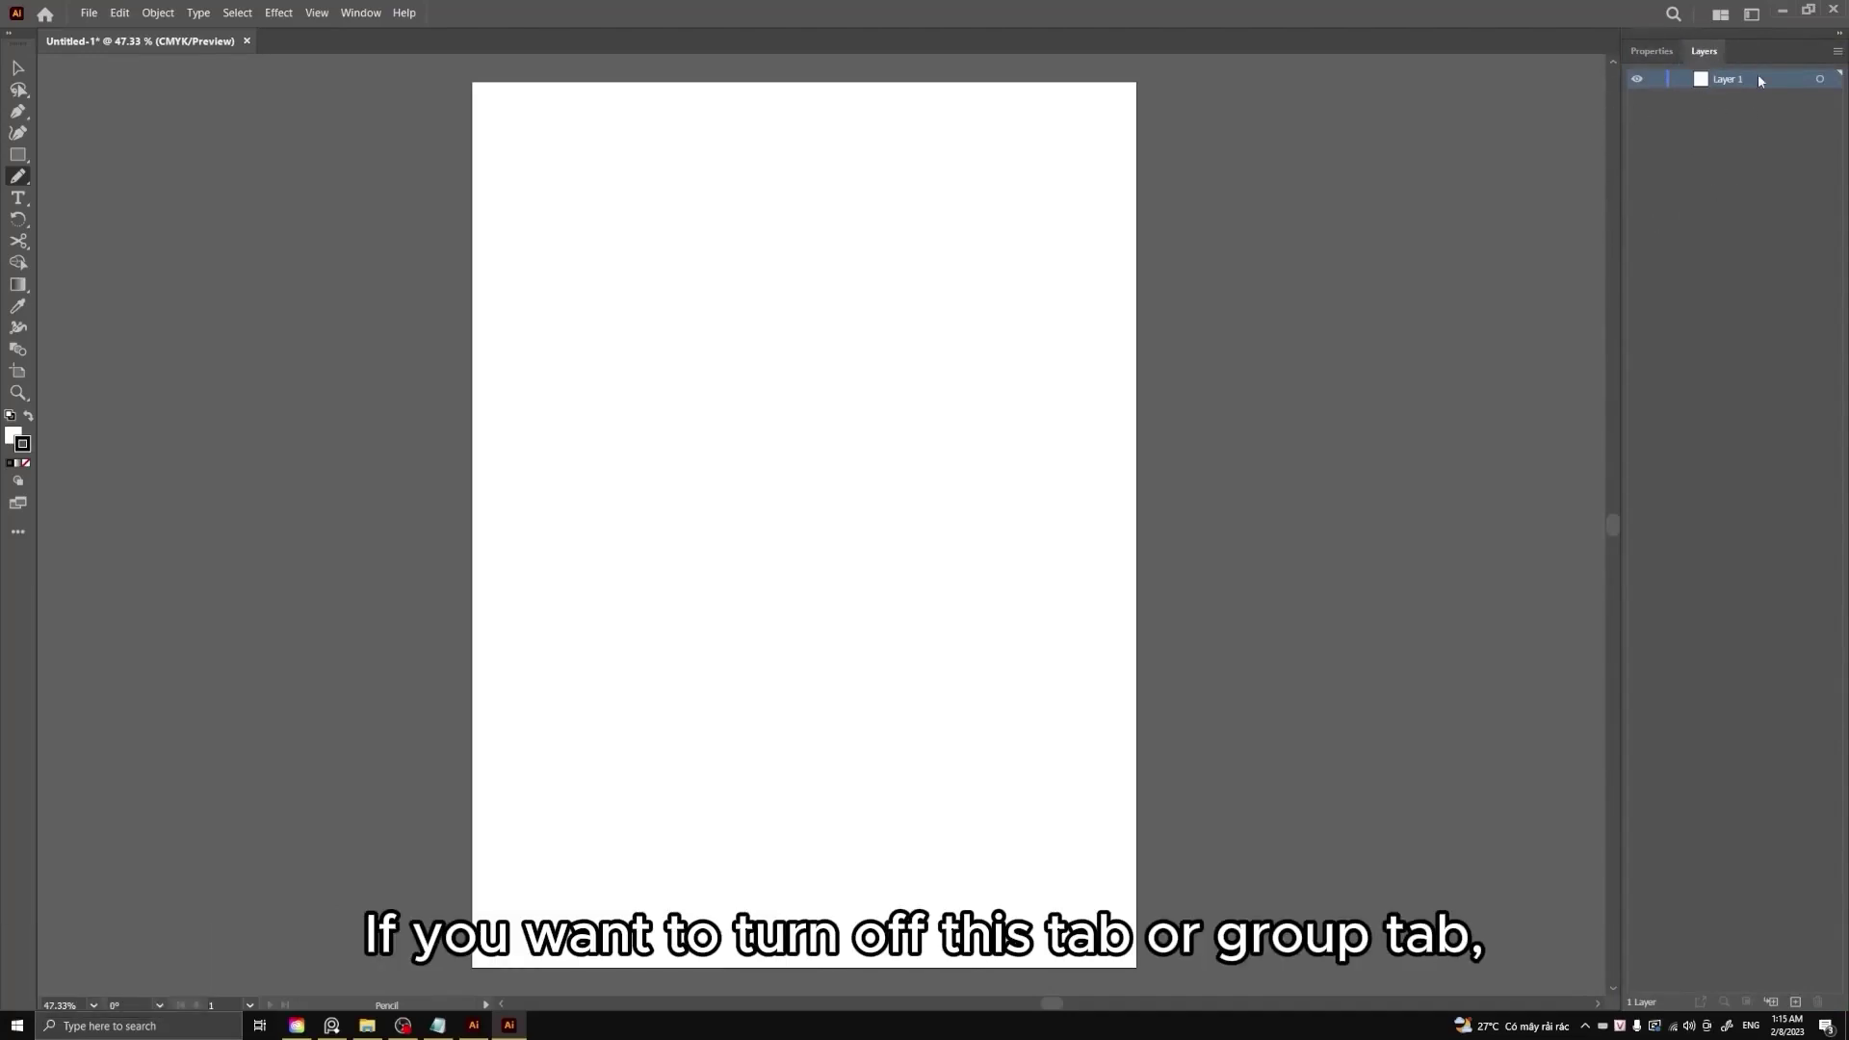
right_click(1717, 57)
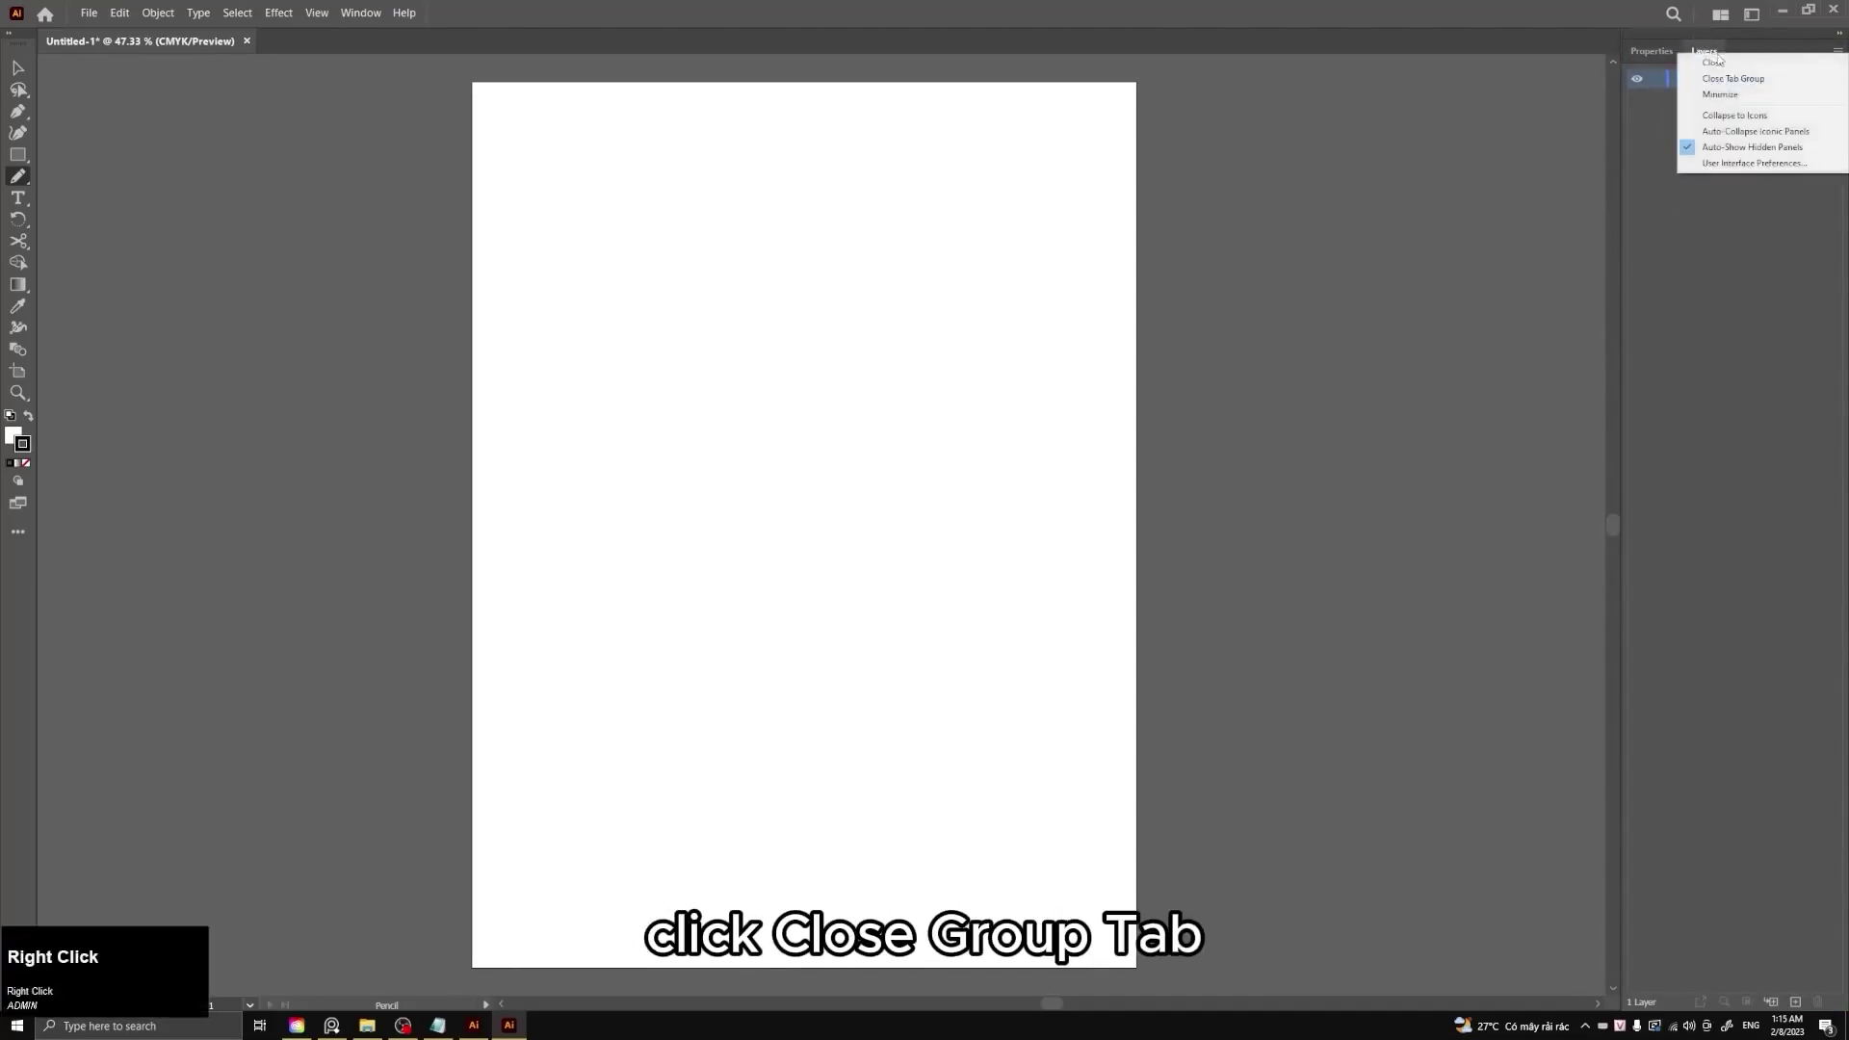
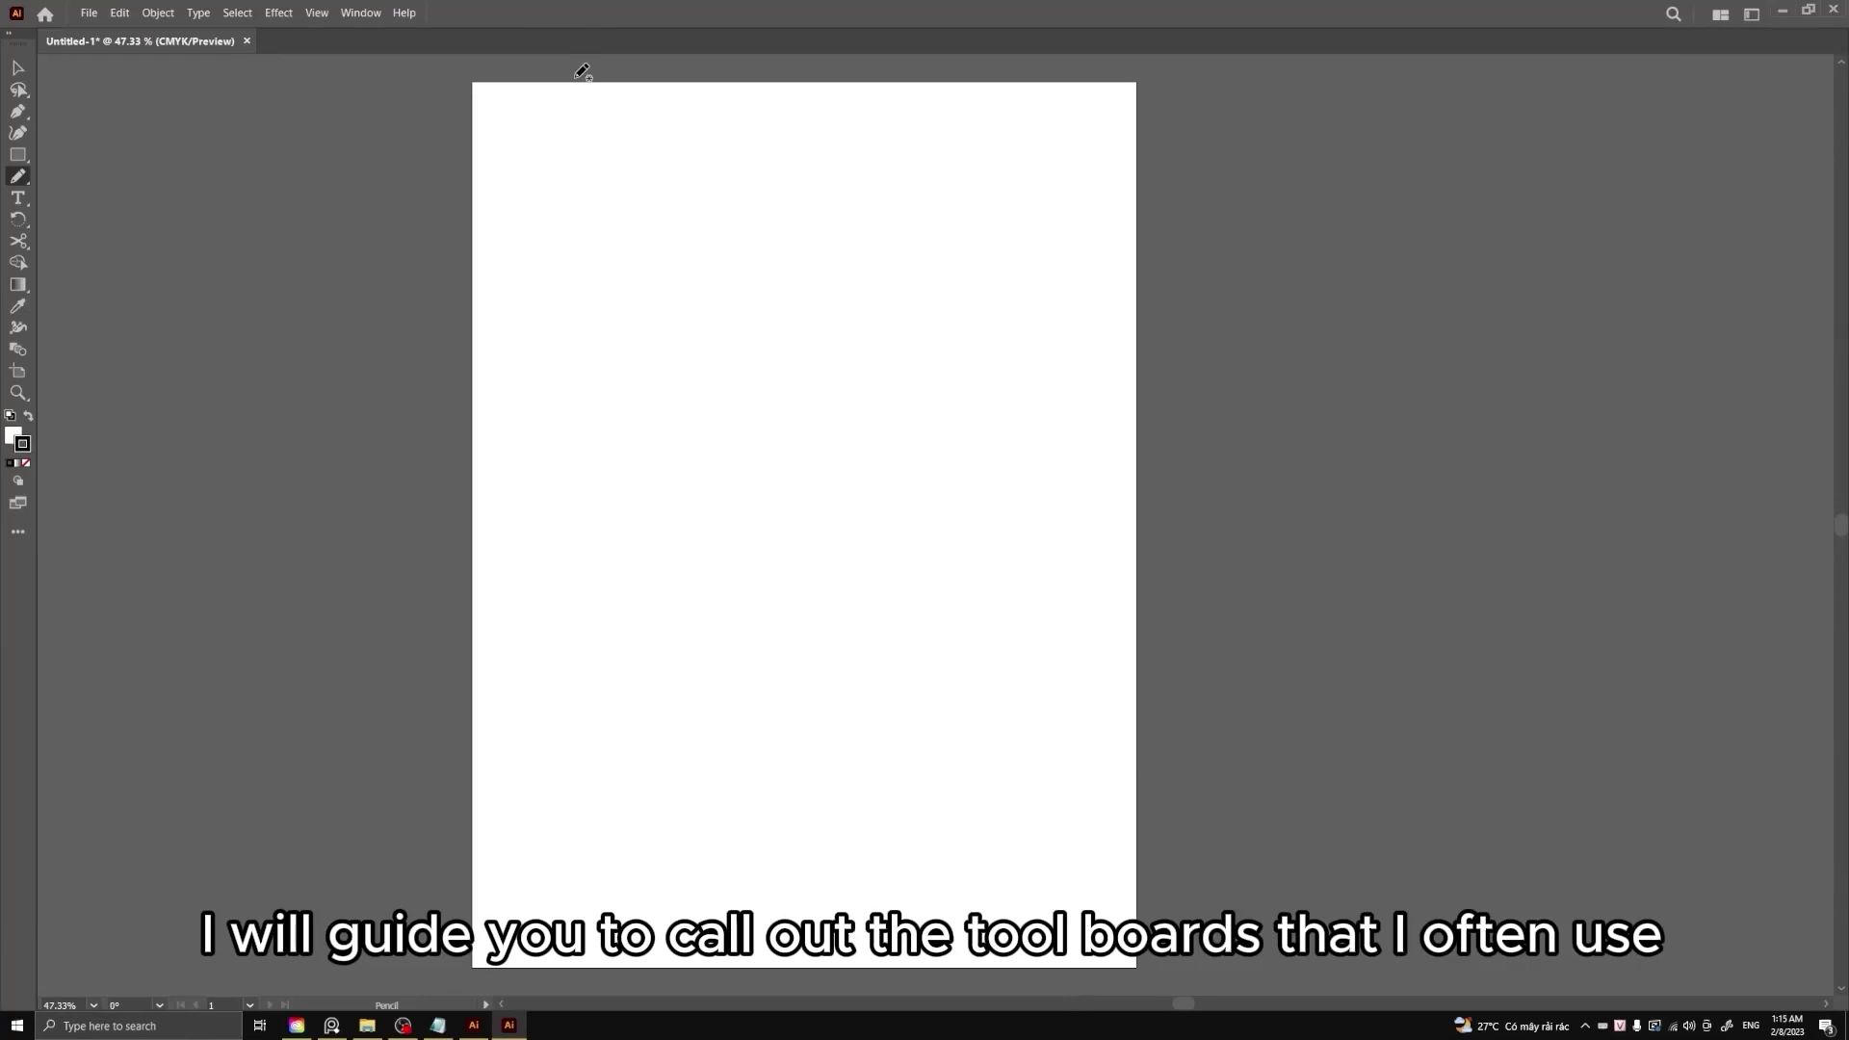
Show the Color panel from the Window menu and bring up options to close Color Guide.
left_click(373, 16)
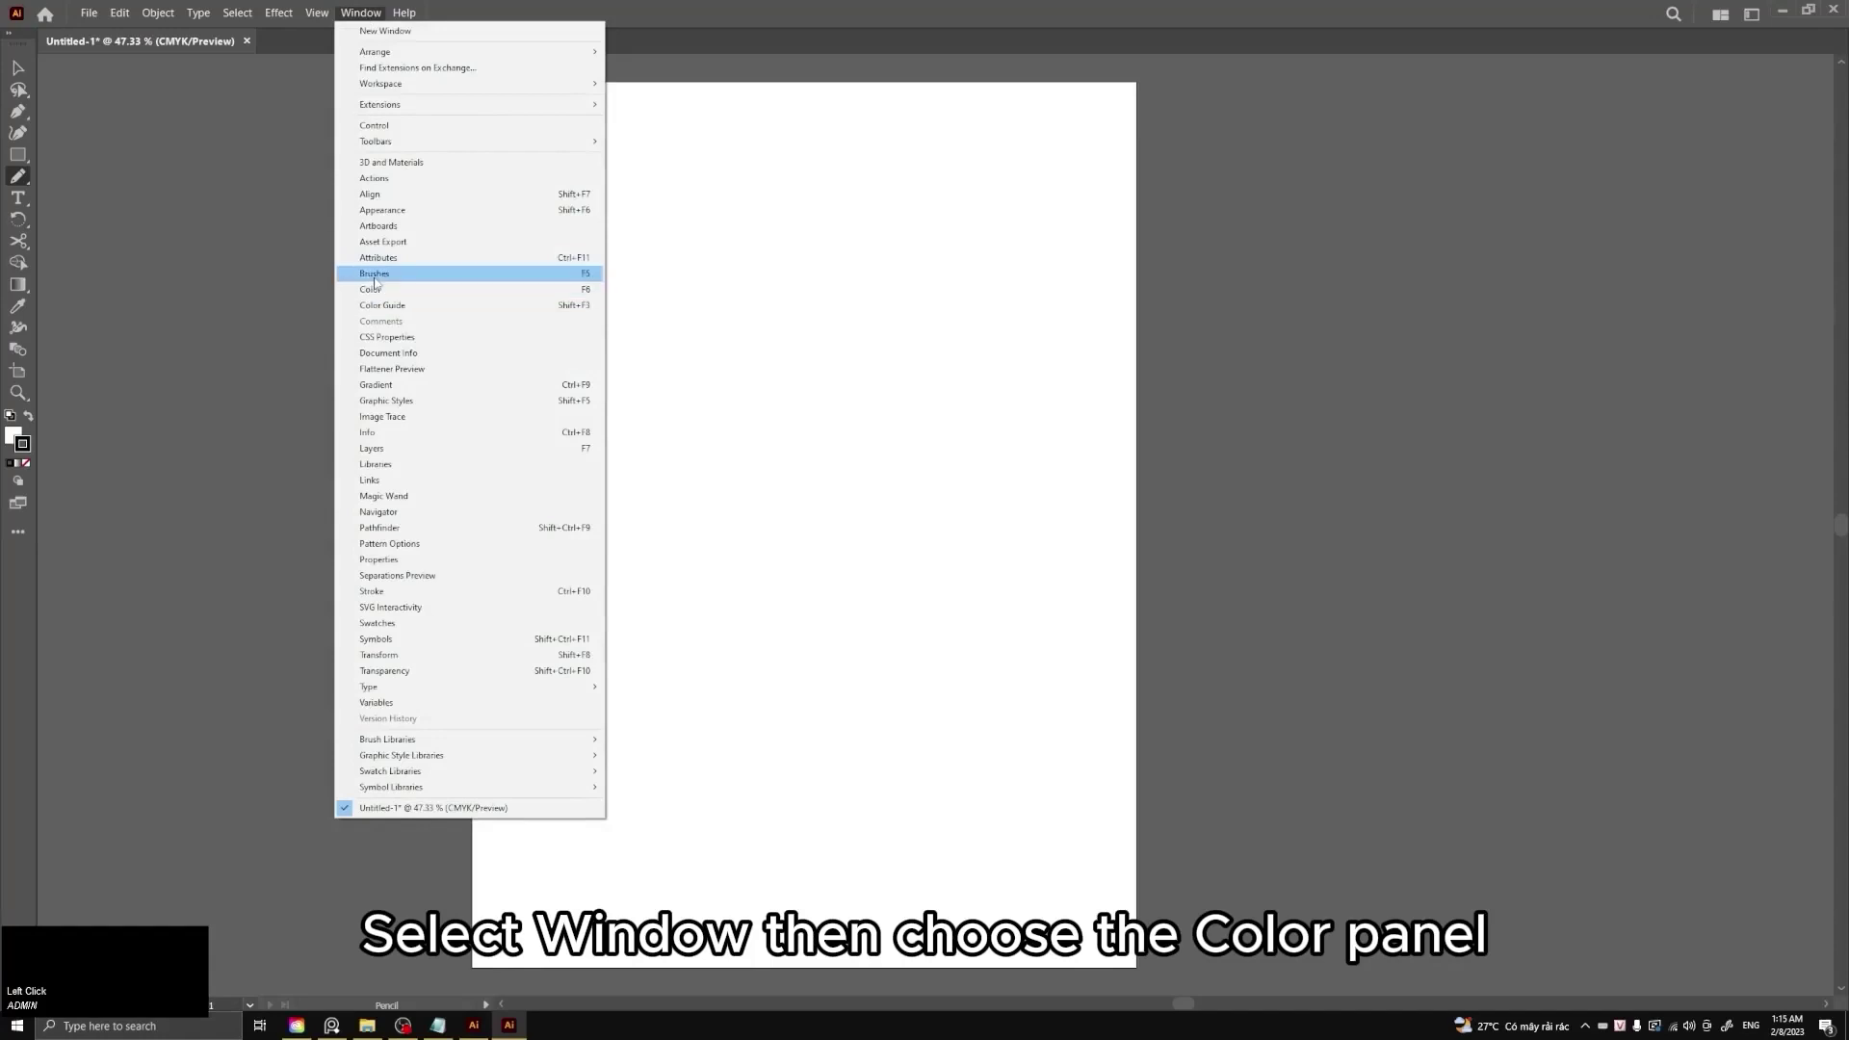
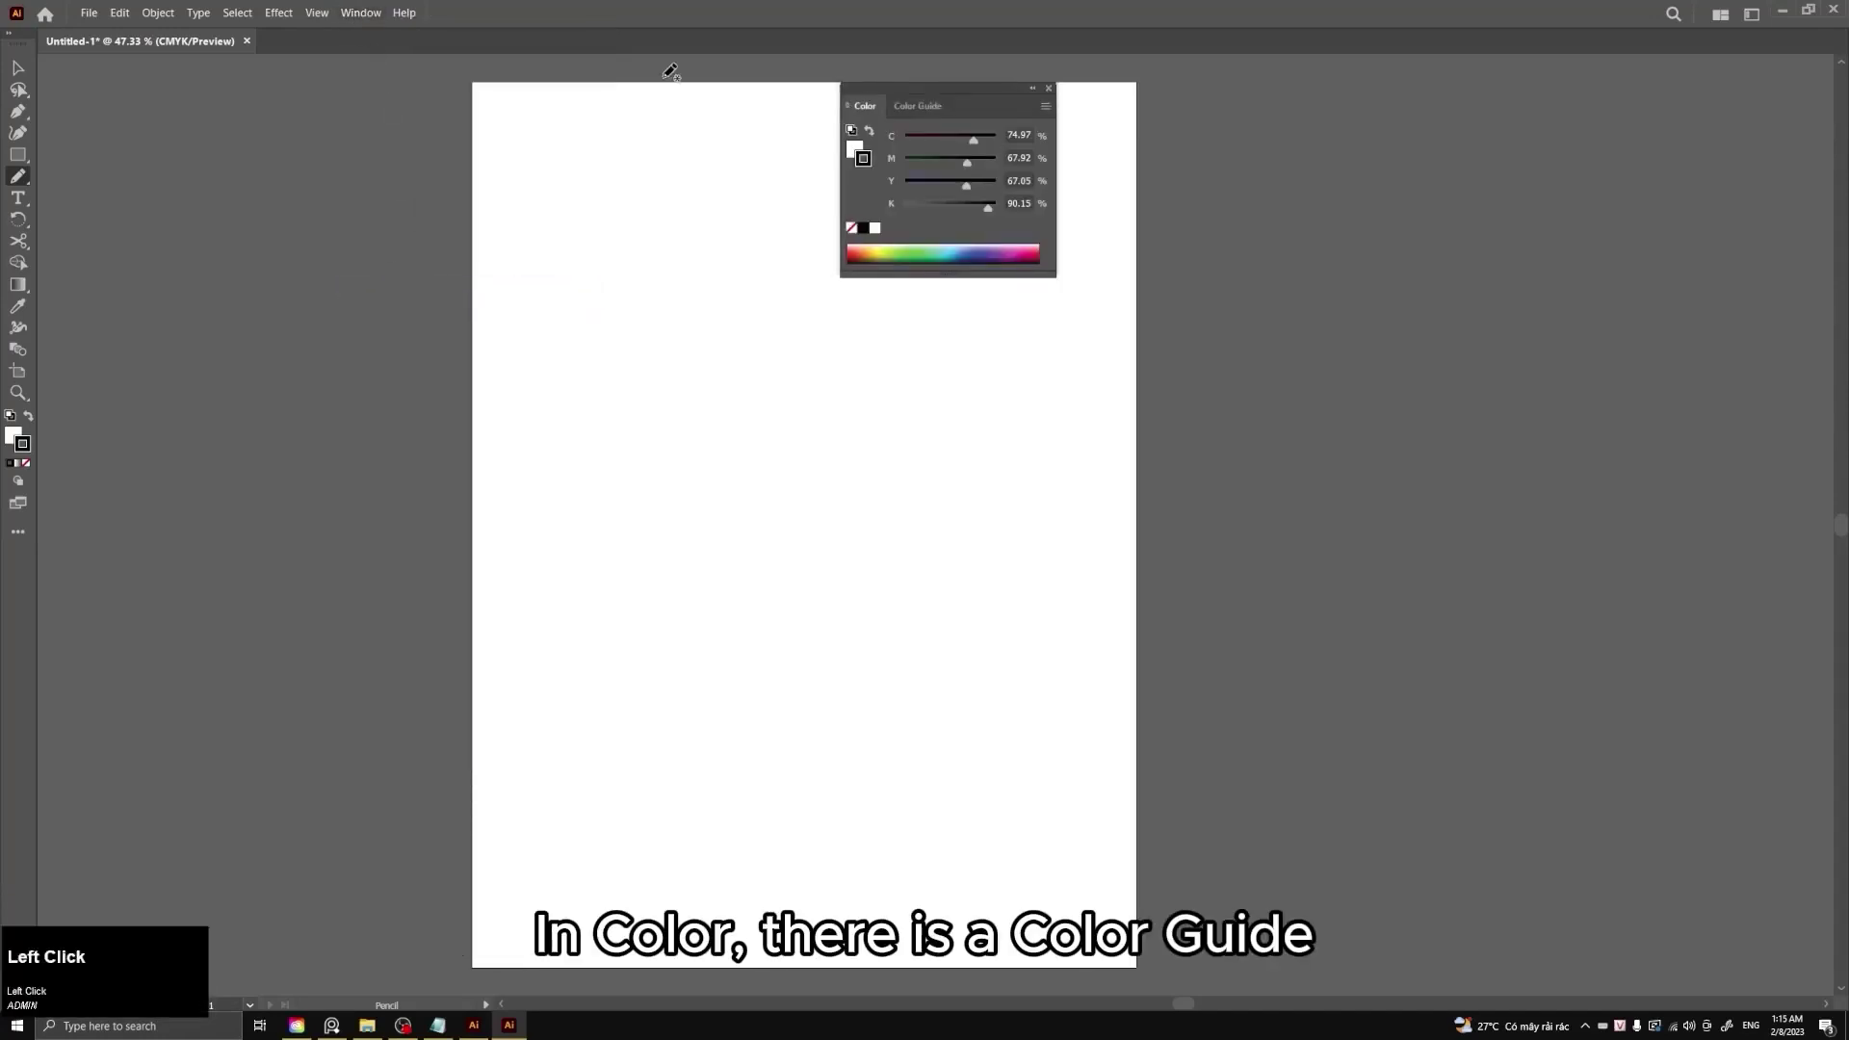
left_click(925, 108)
right_click(937, 105)
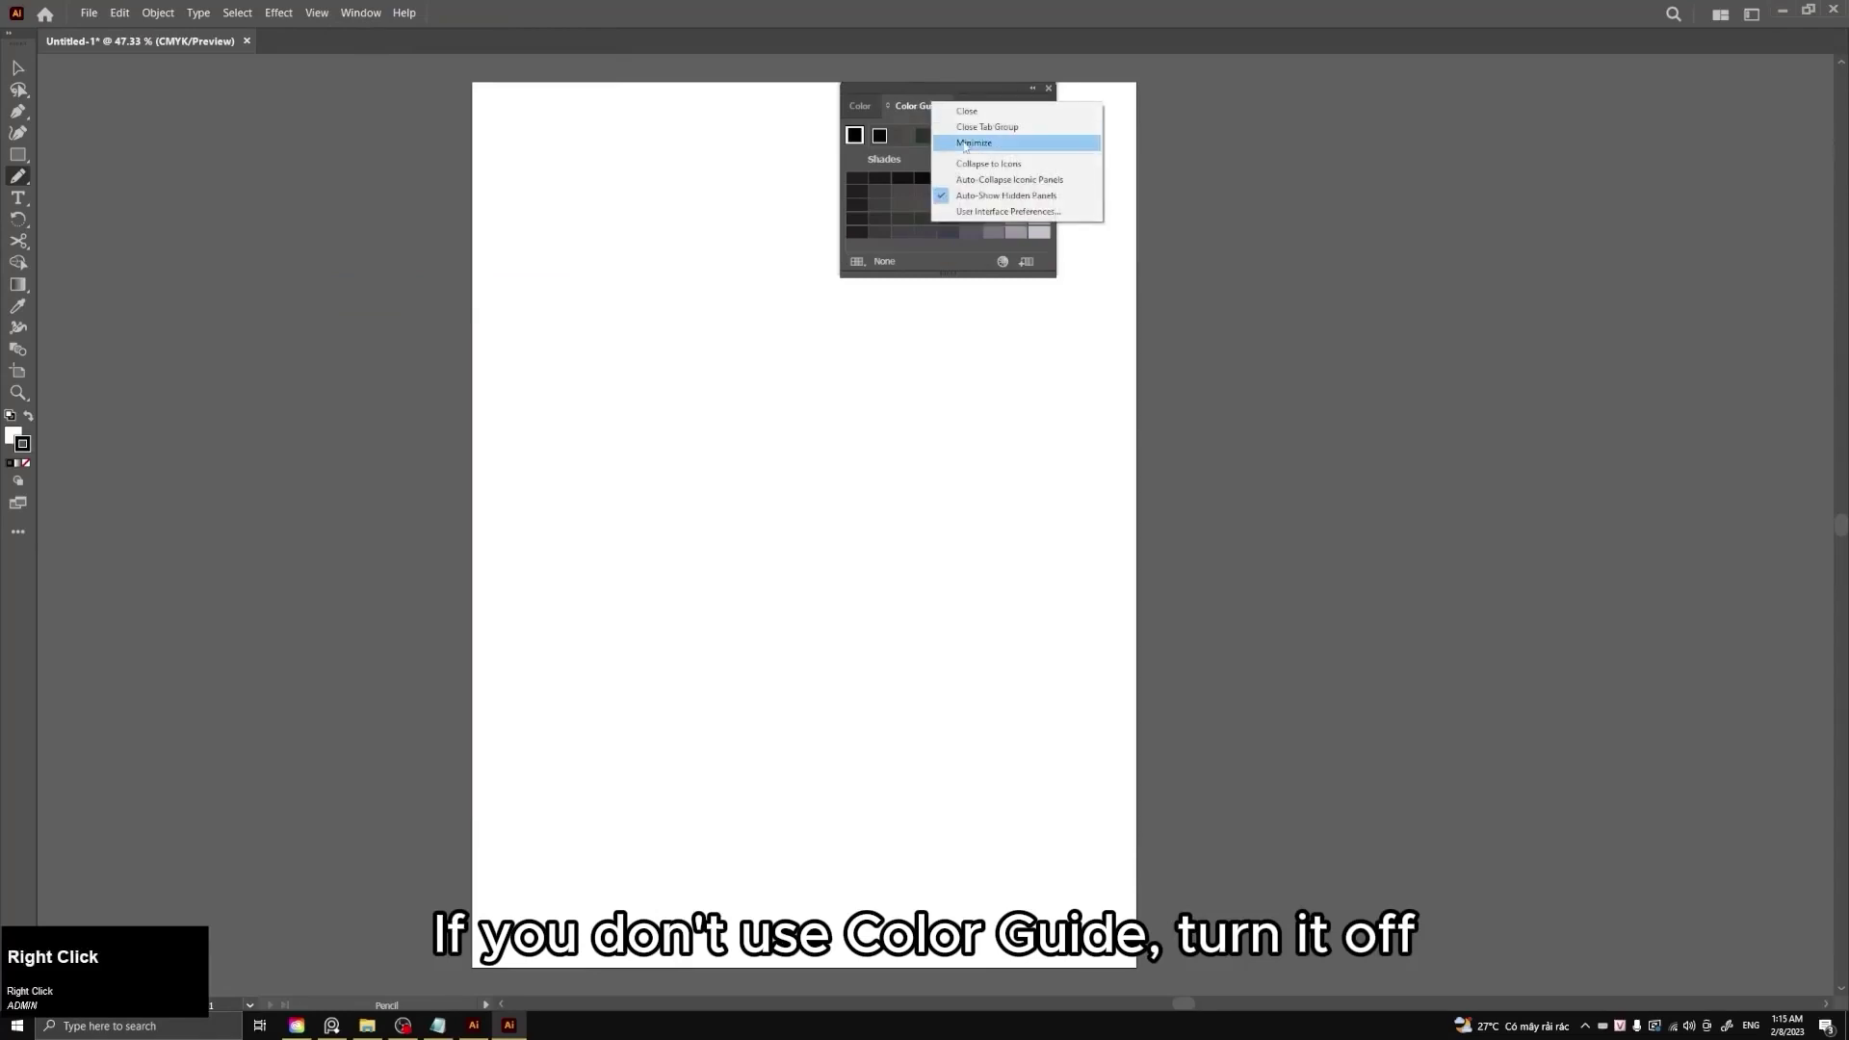
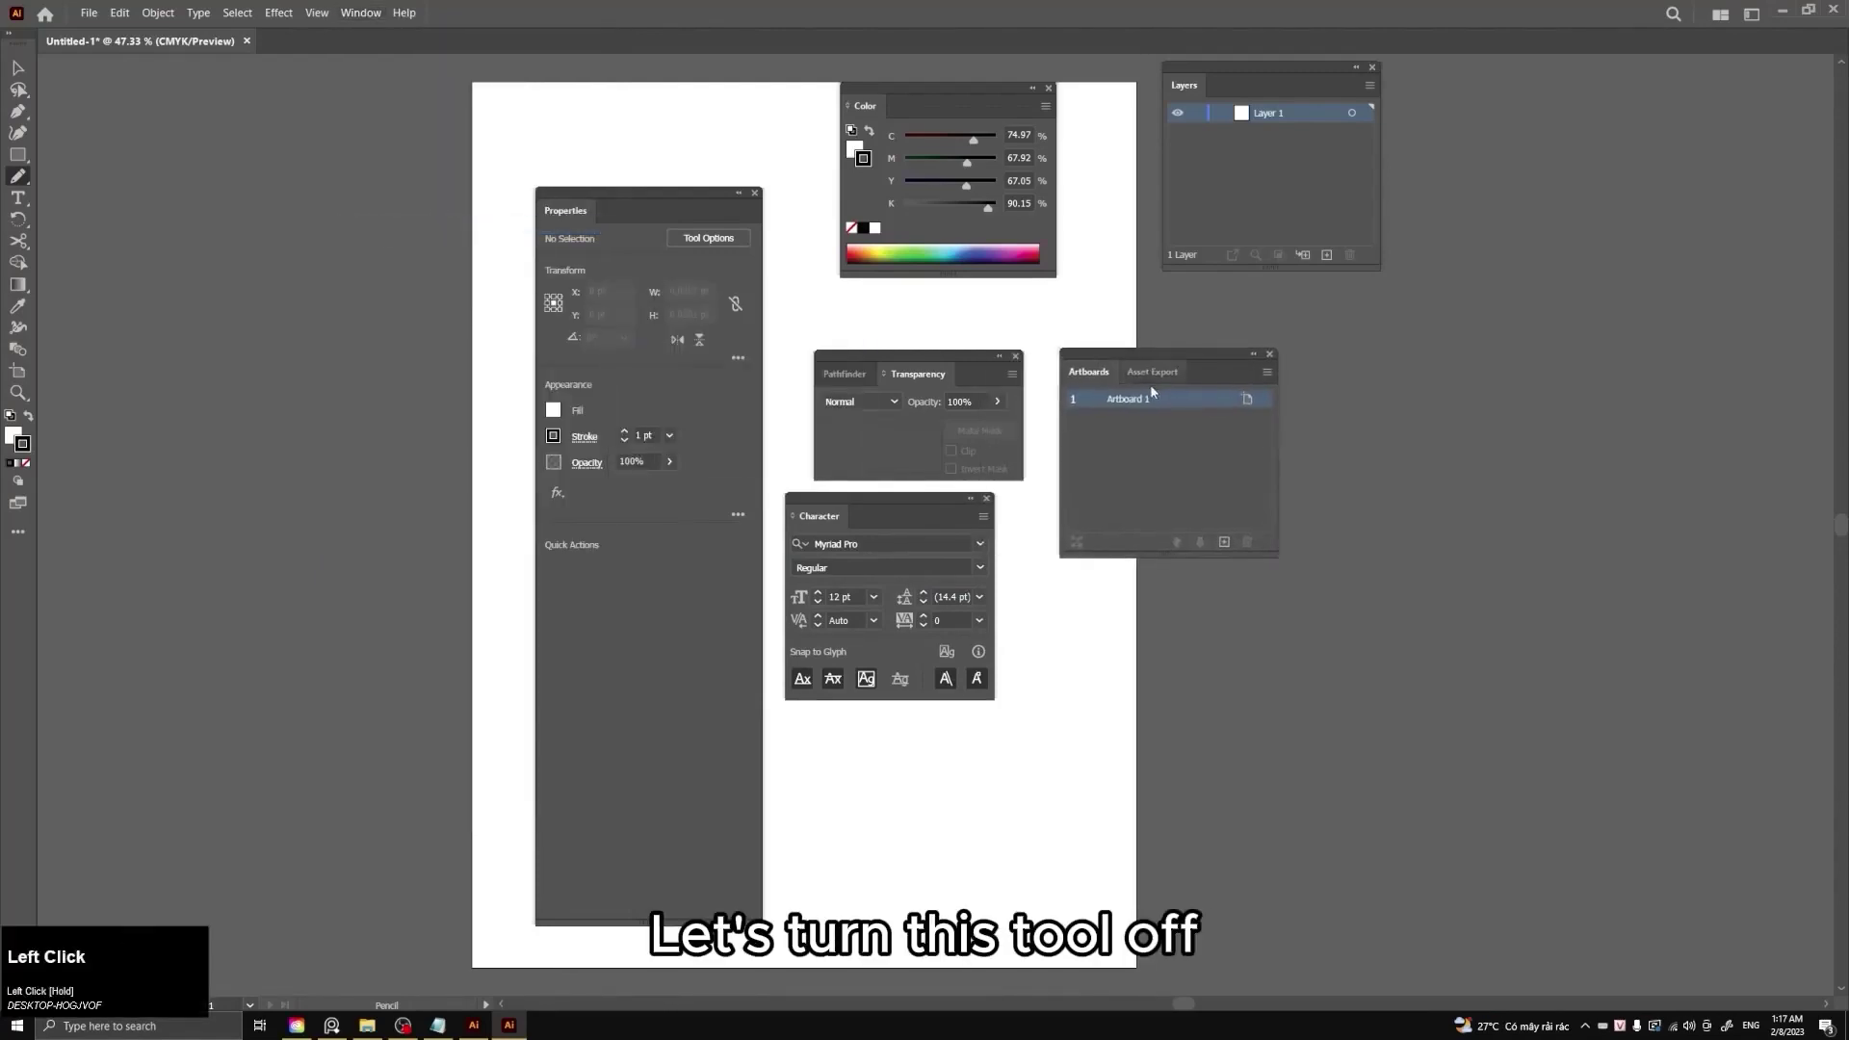
Bring up the closing options for the Asset Export panel.
right_click(1157, 373)
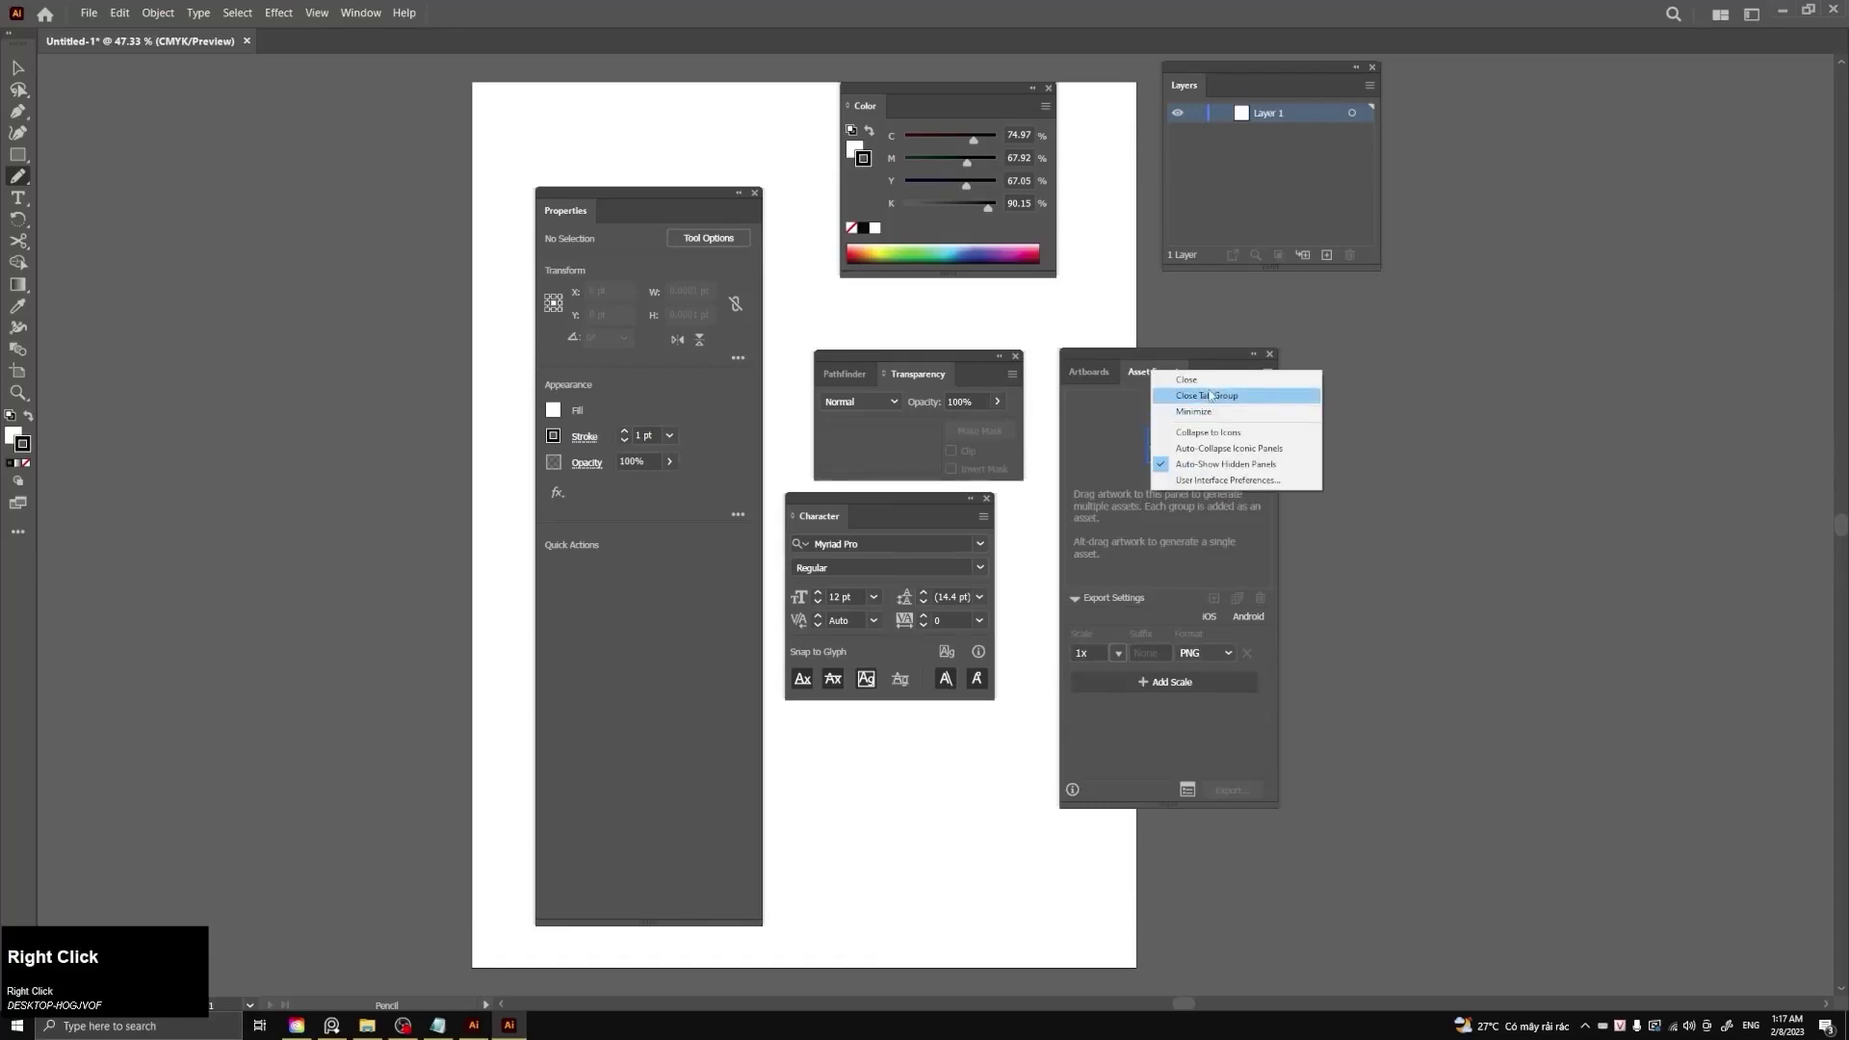
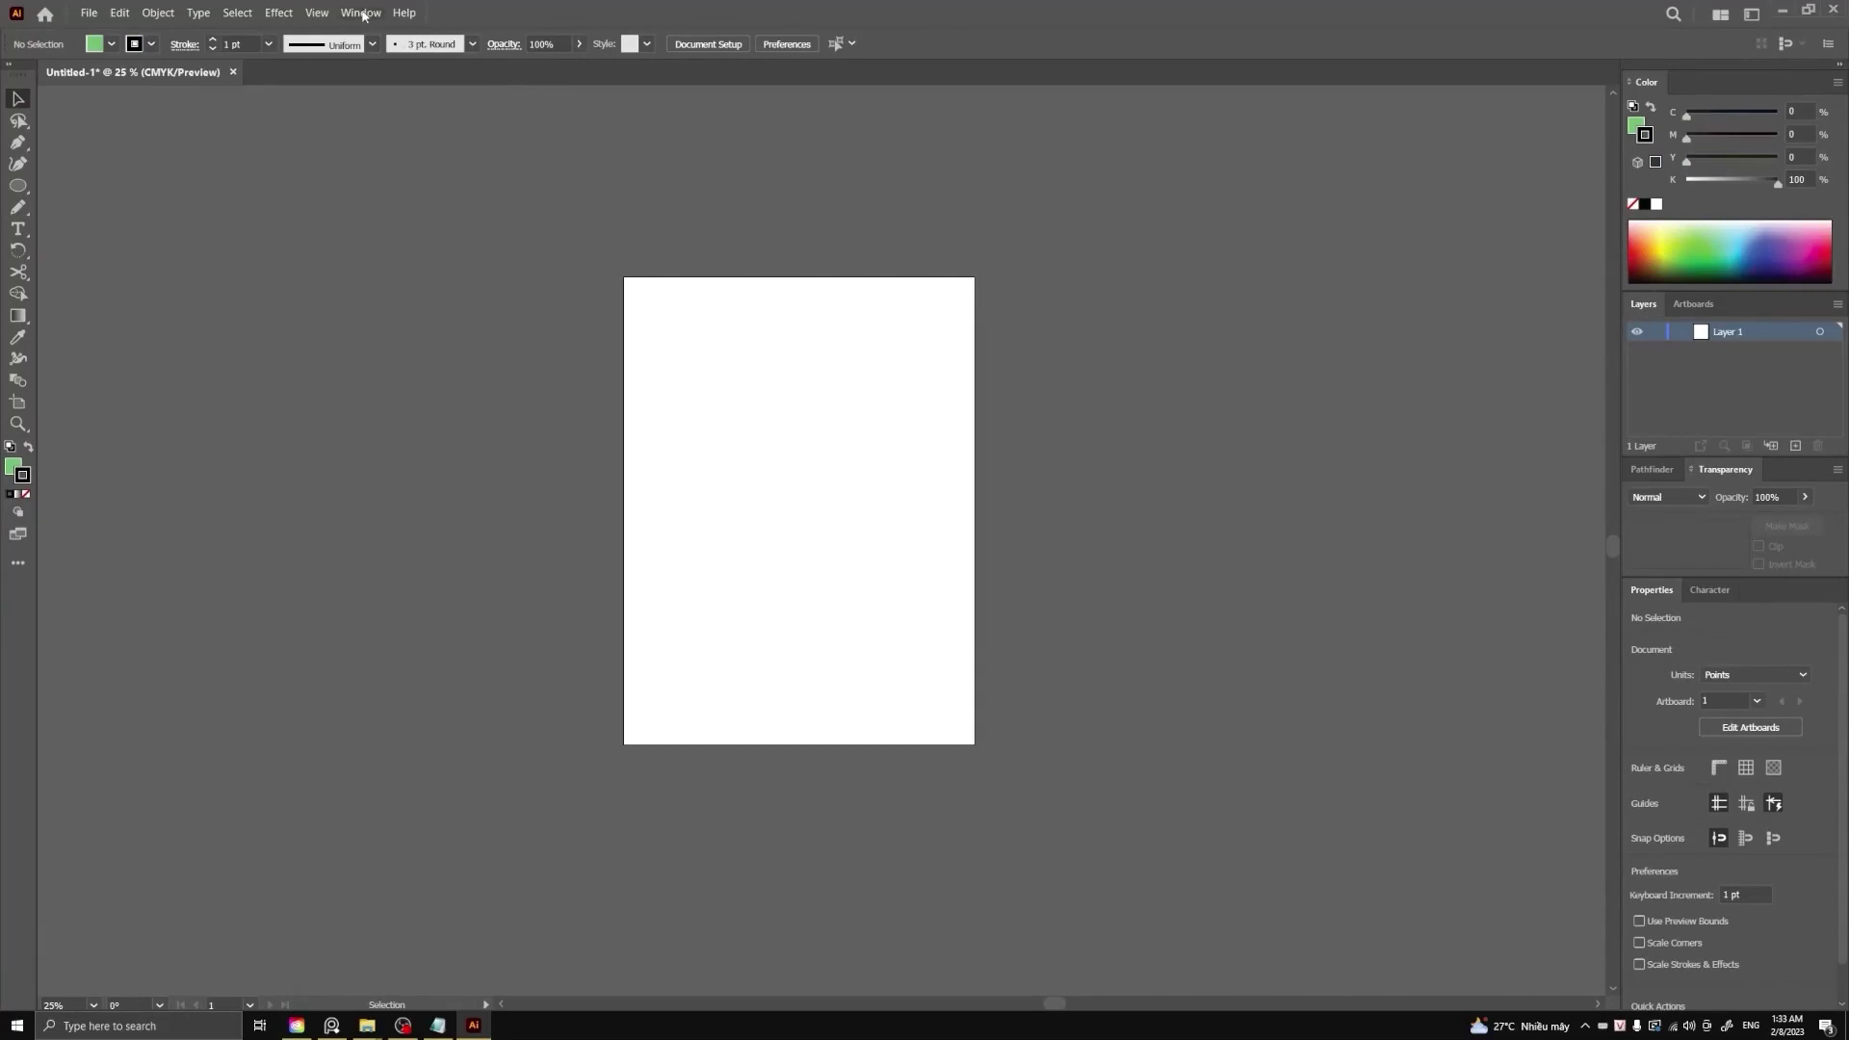
Create a new workspace and name it 'Flat art design 1'.
left_click(367, 14)
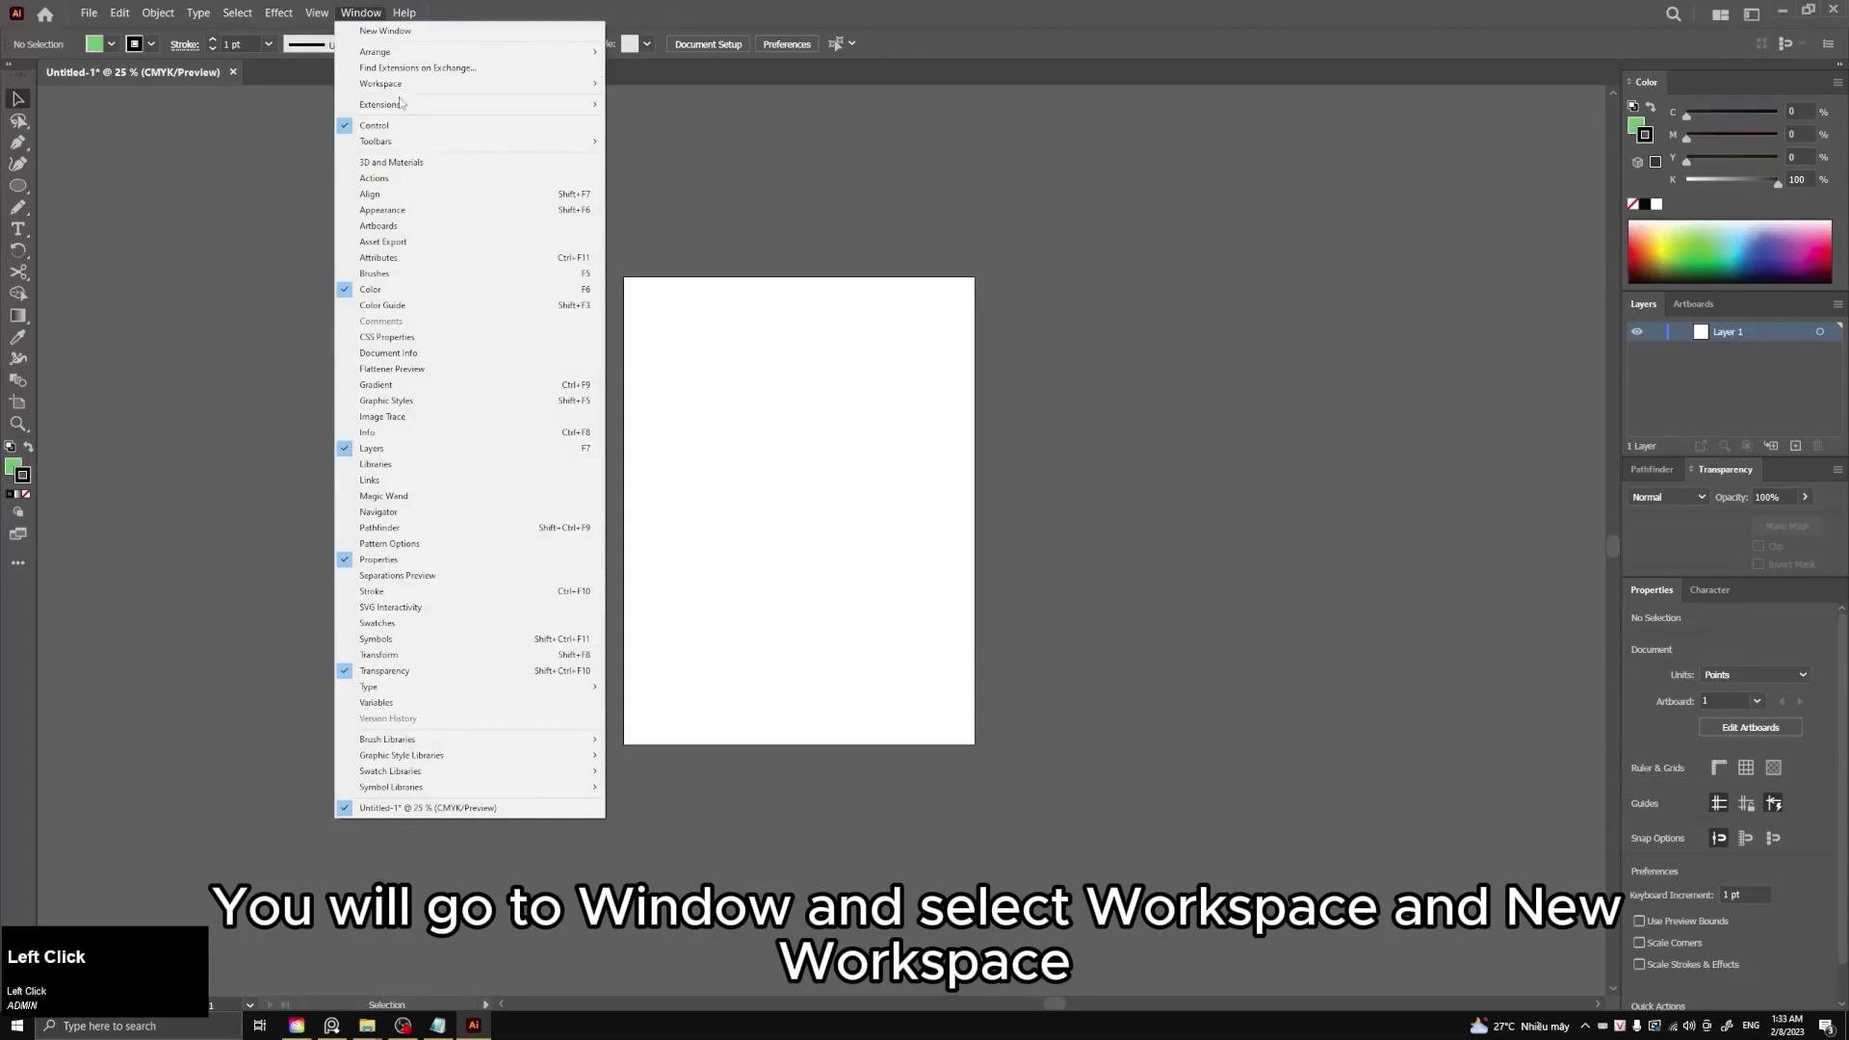
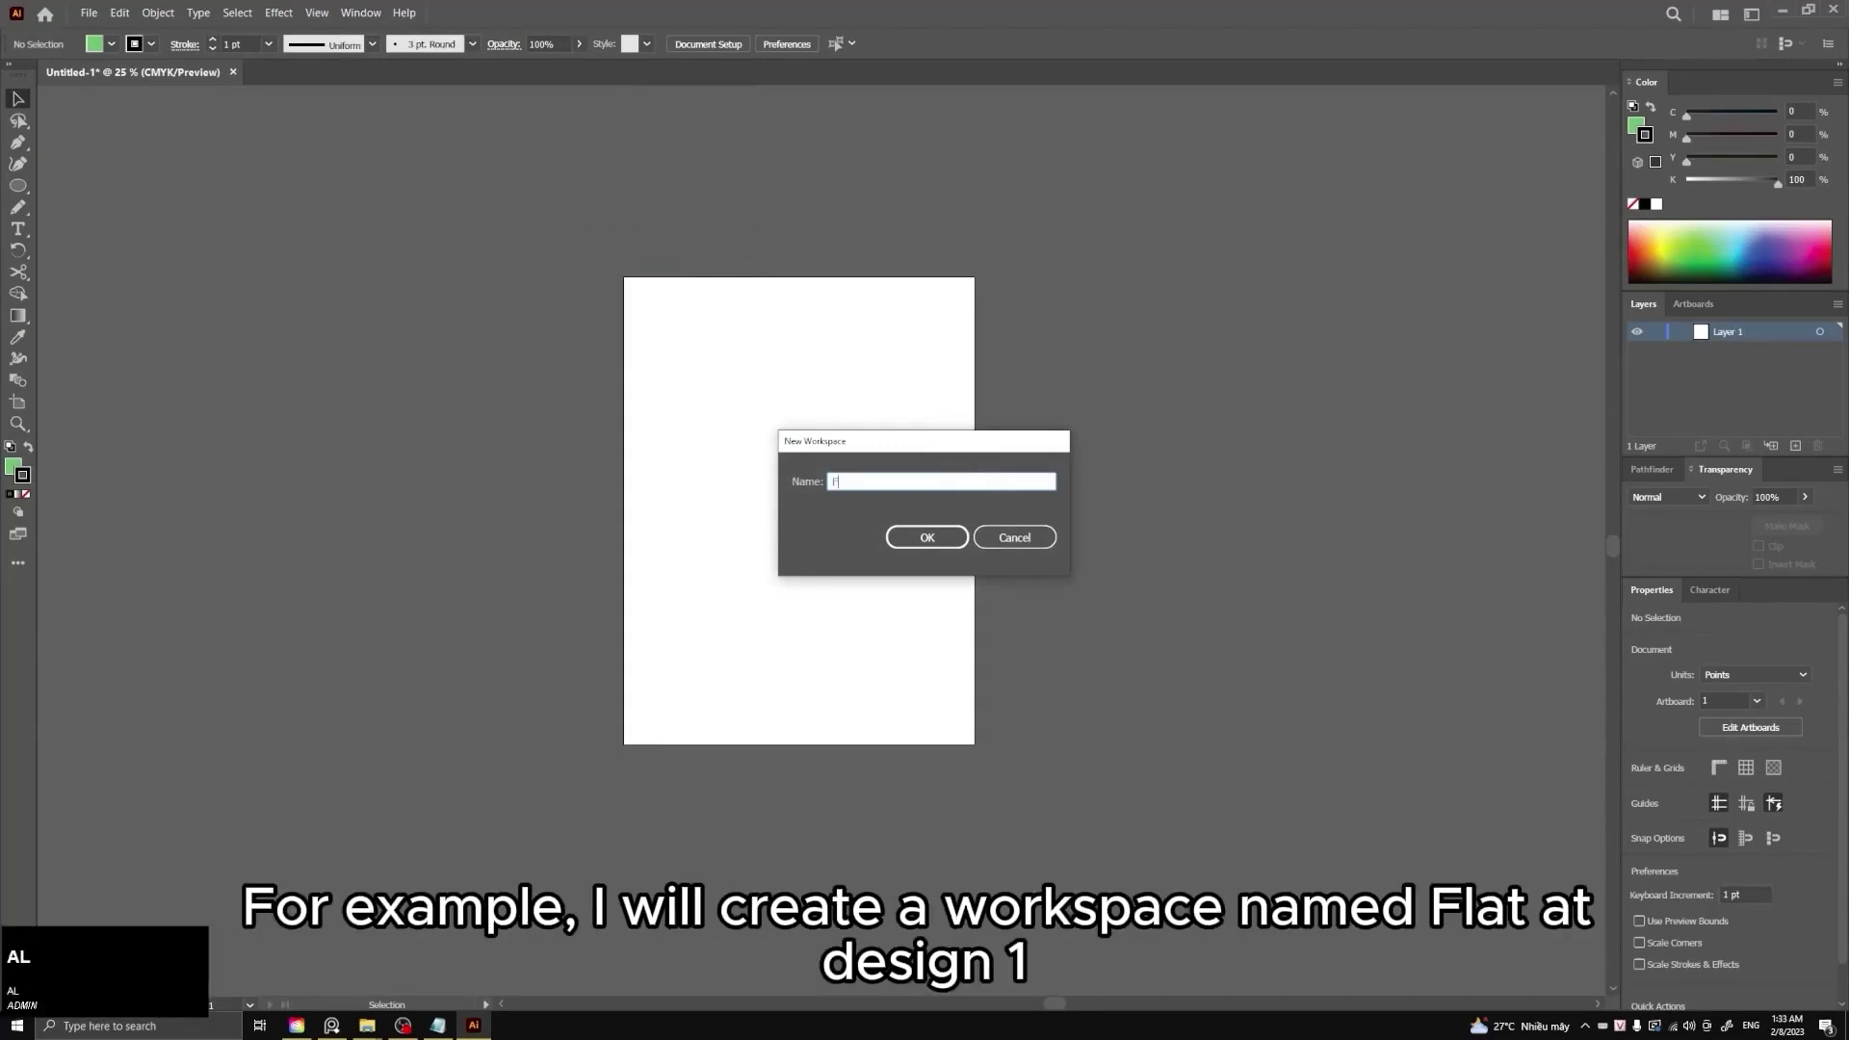
type("lat")
key("space")
type("arrt")
key("space")
type("dessign")
key("space")
key("1")
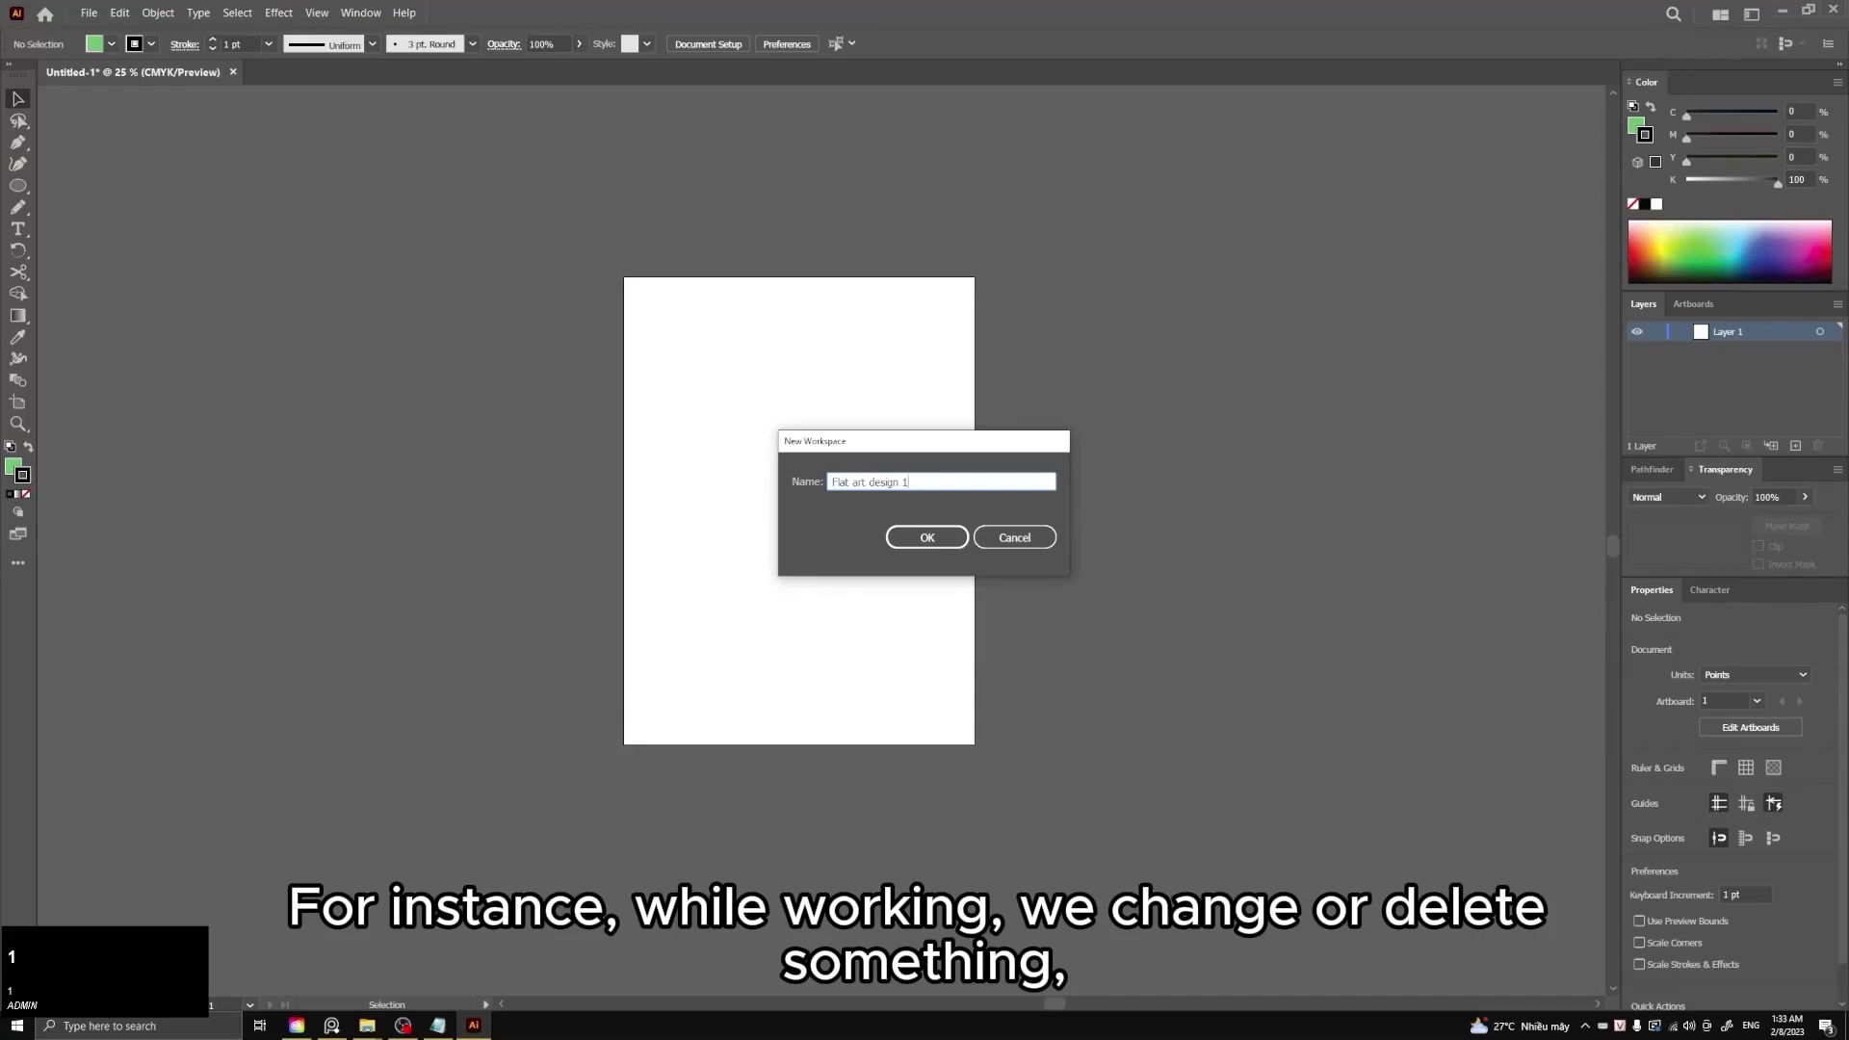
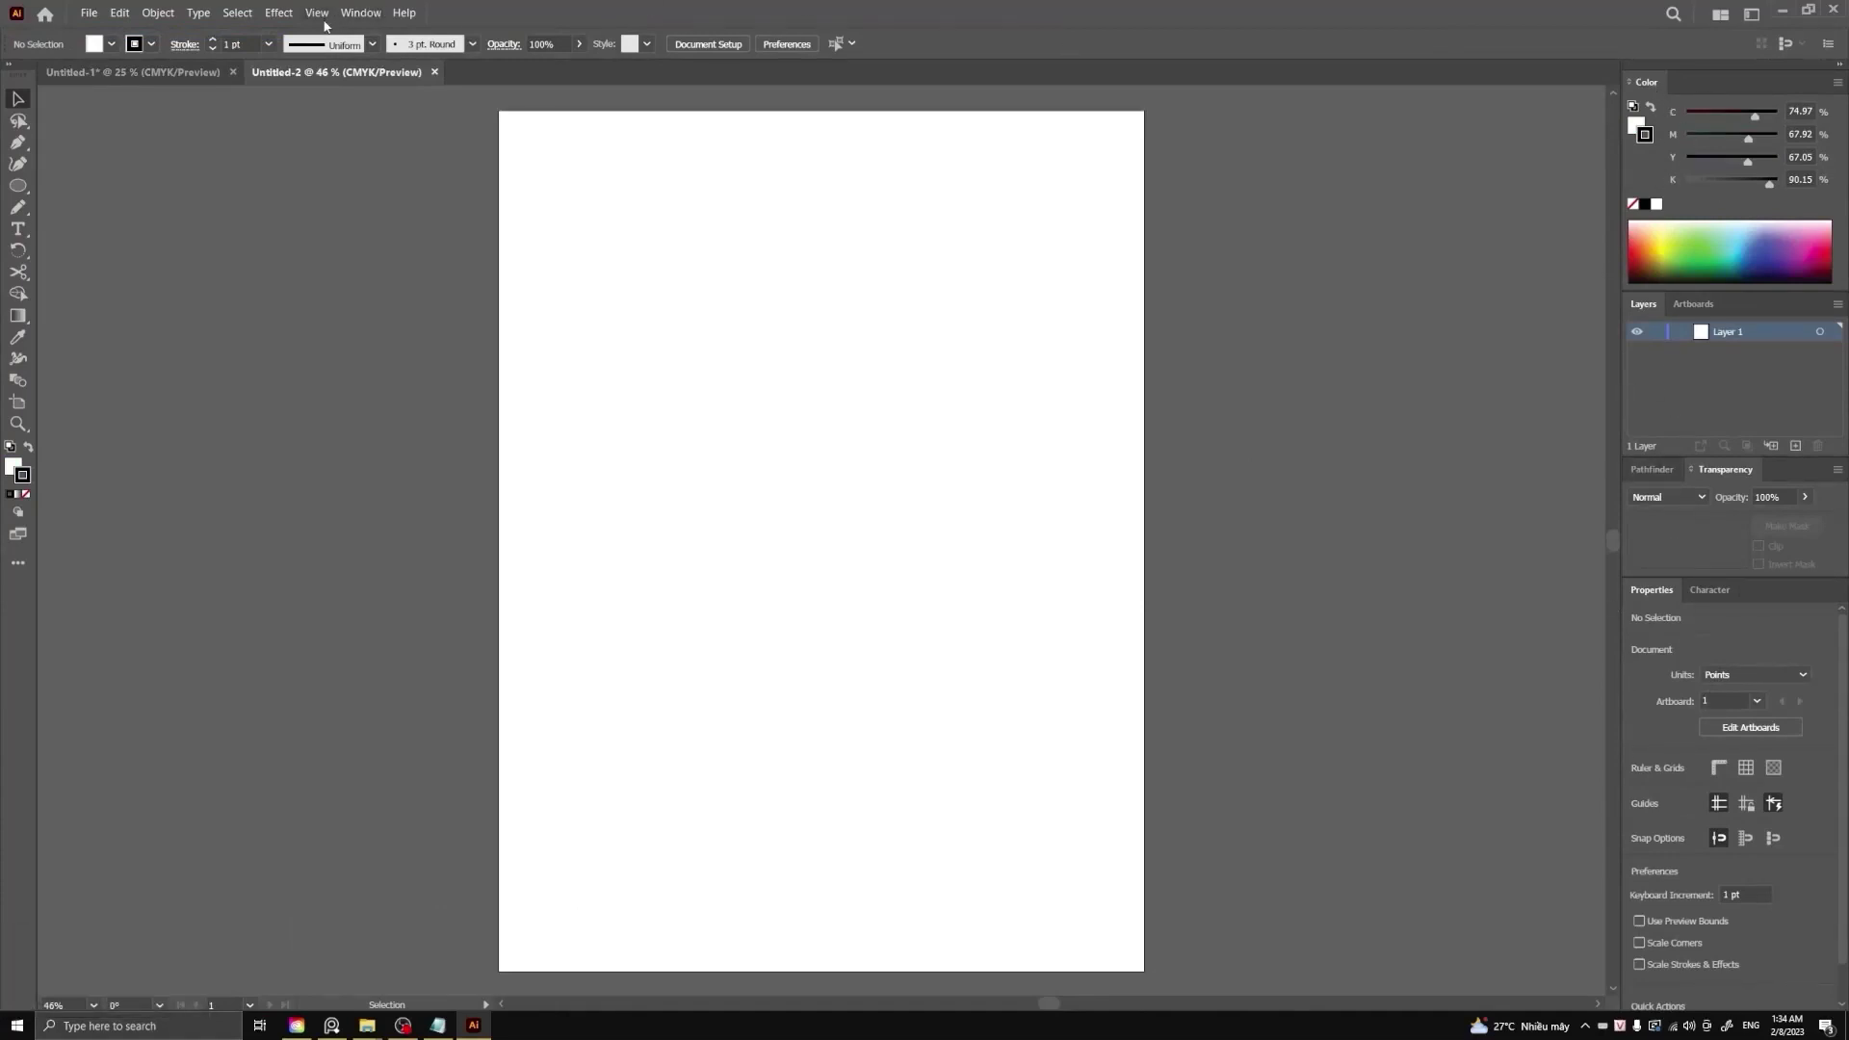
Switch to the Web workspace, then reopen the workspace list to try Layout.
left_click(360, 20)
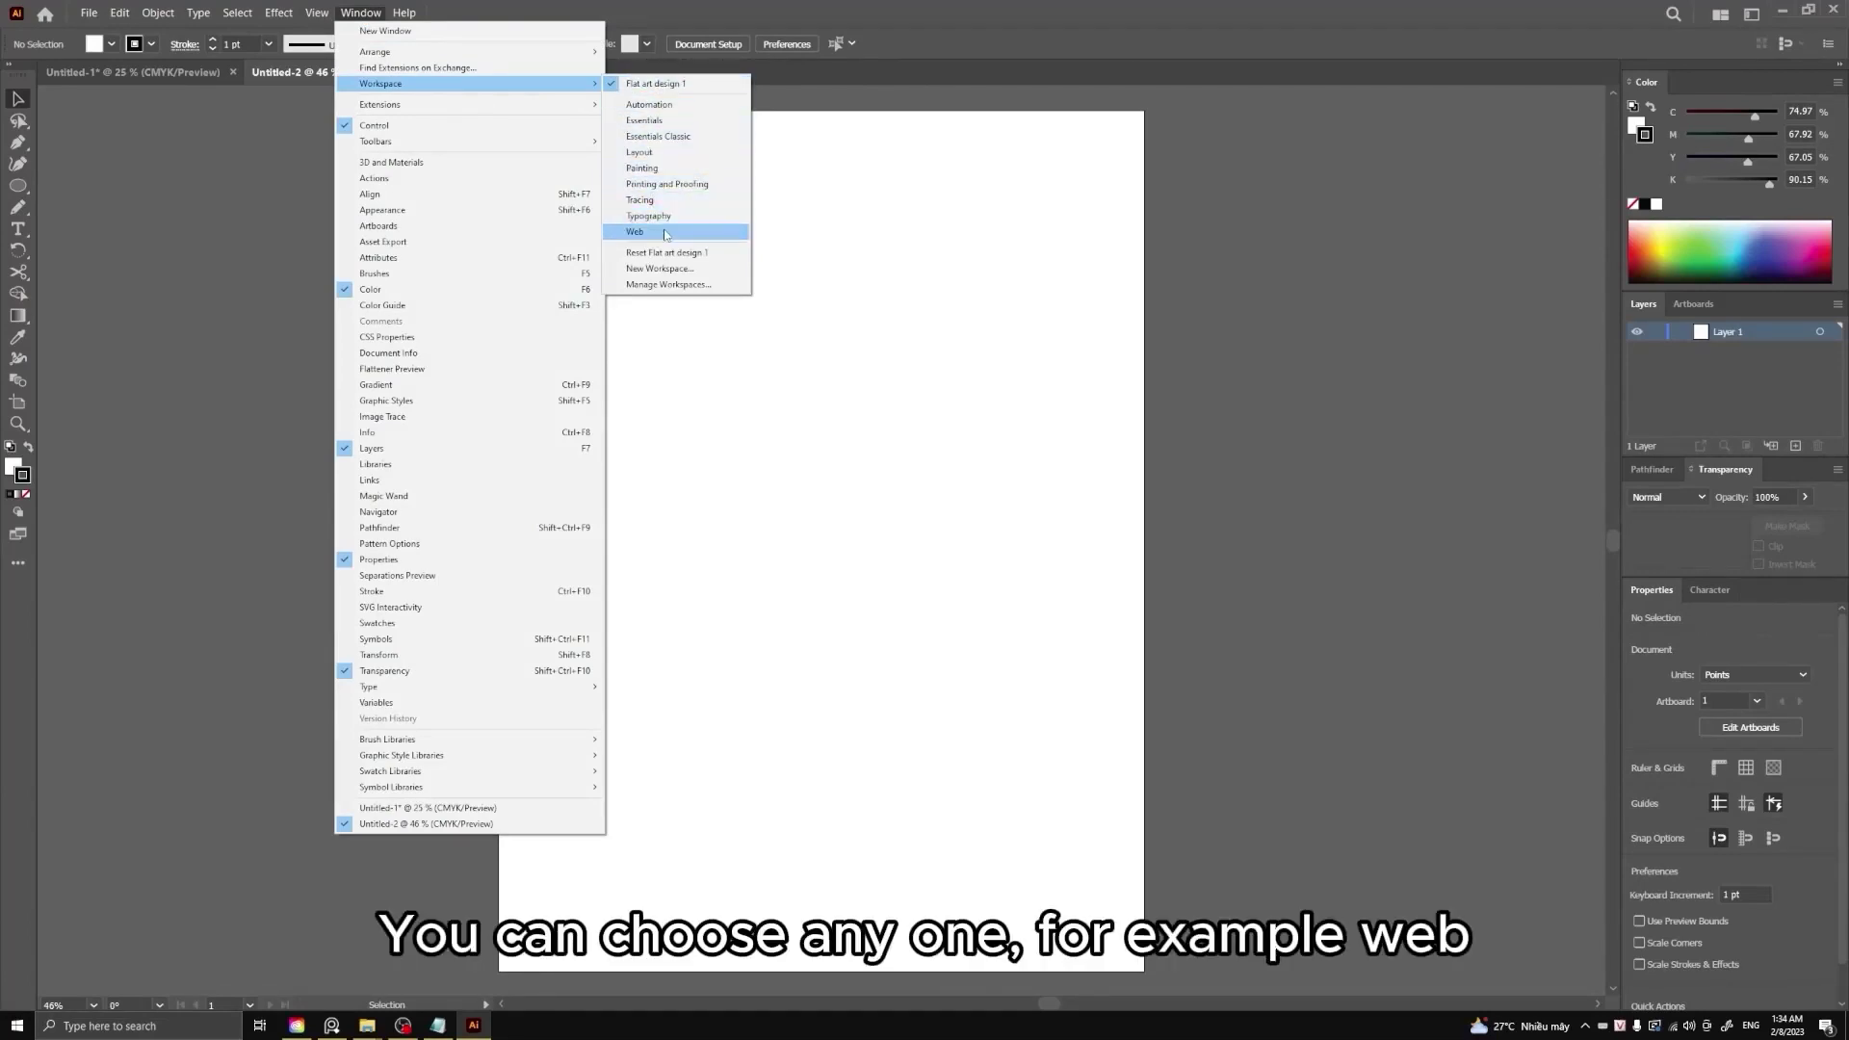
left_click(670, 233)
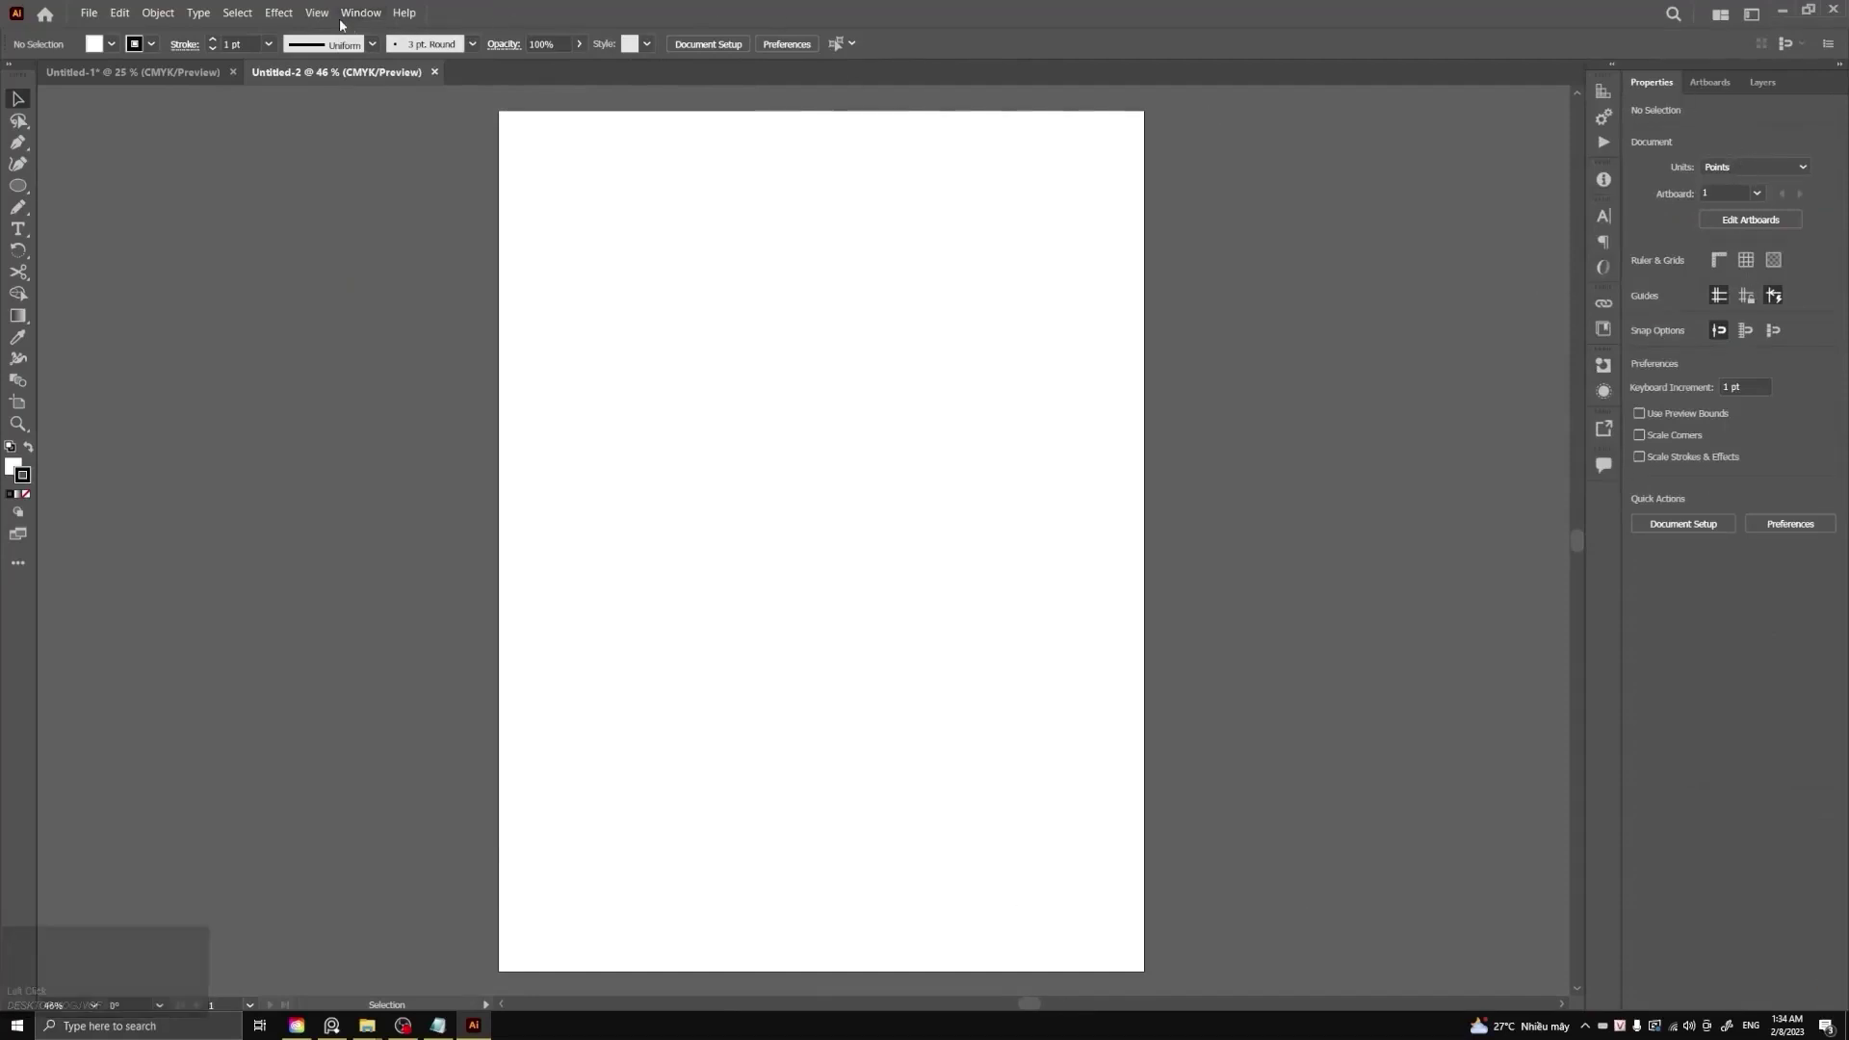
left_click(345, 23)
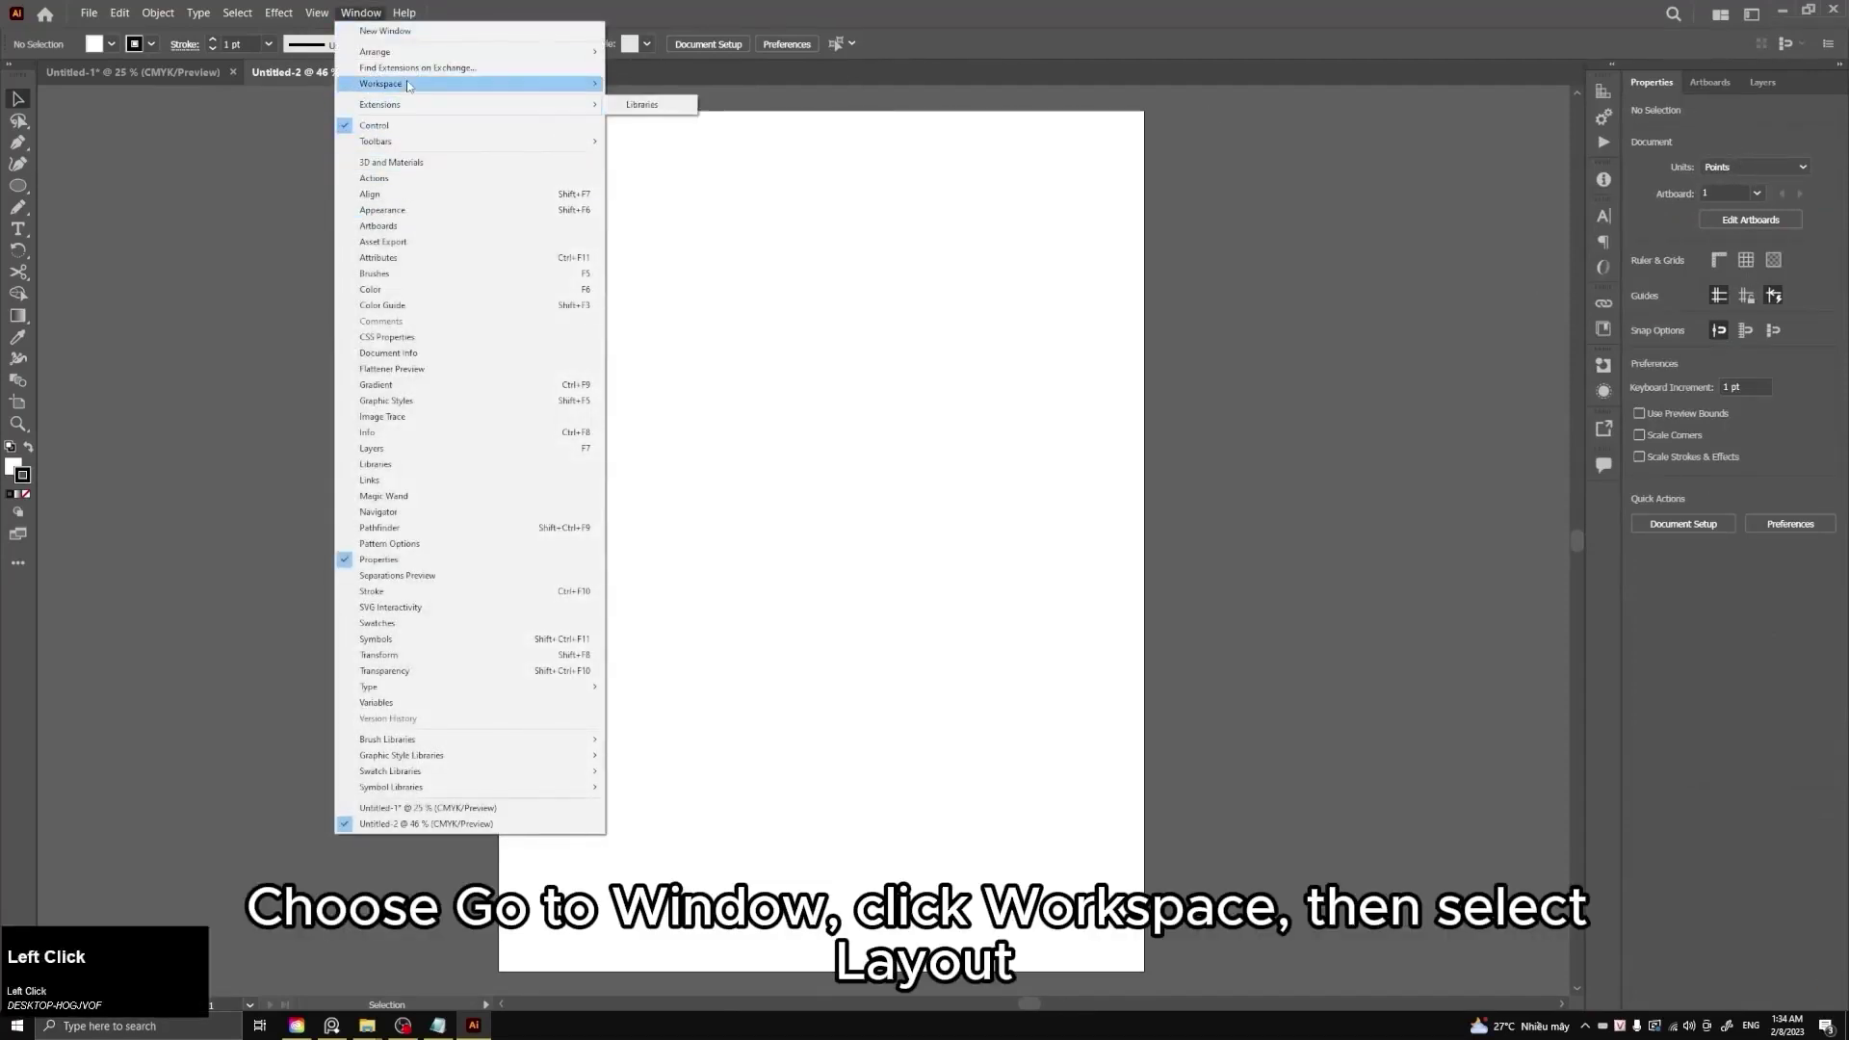
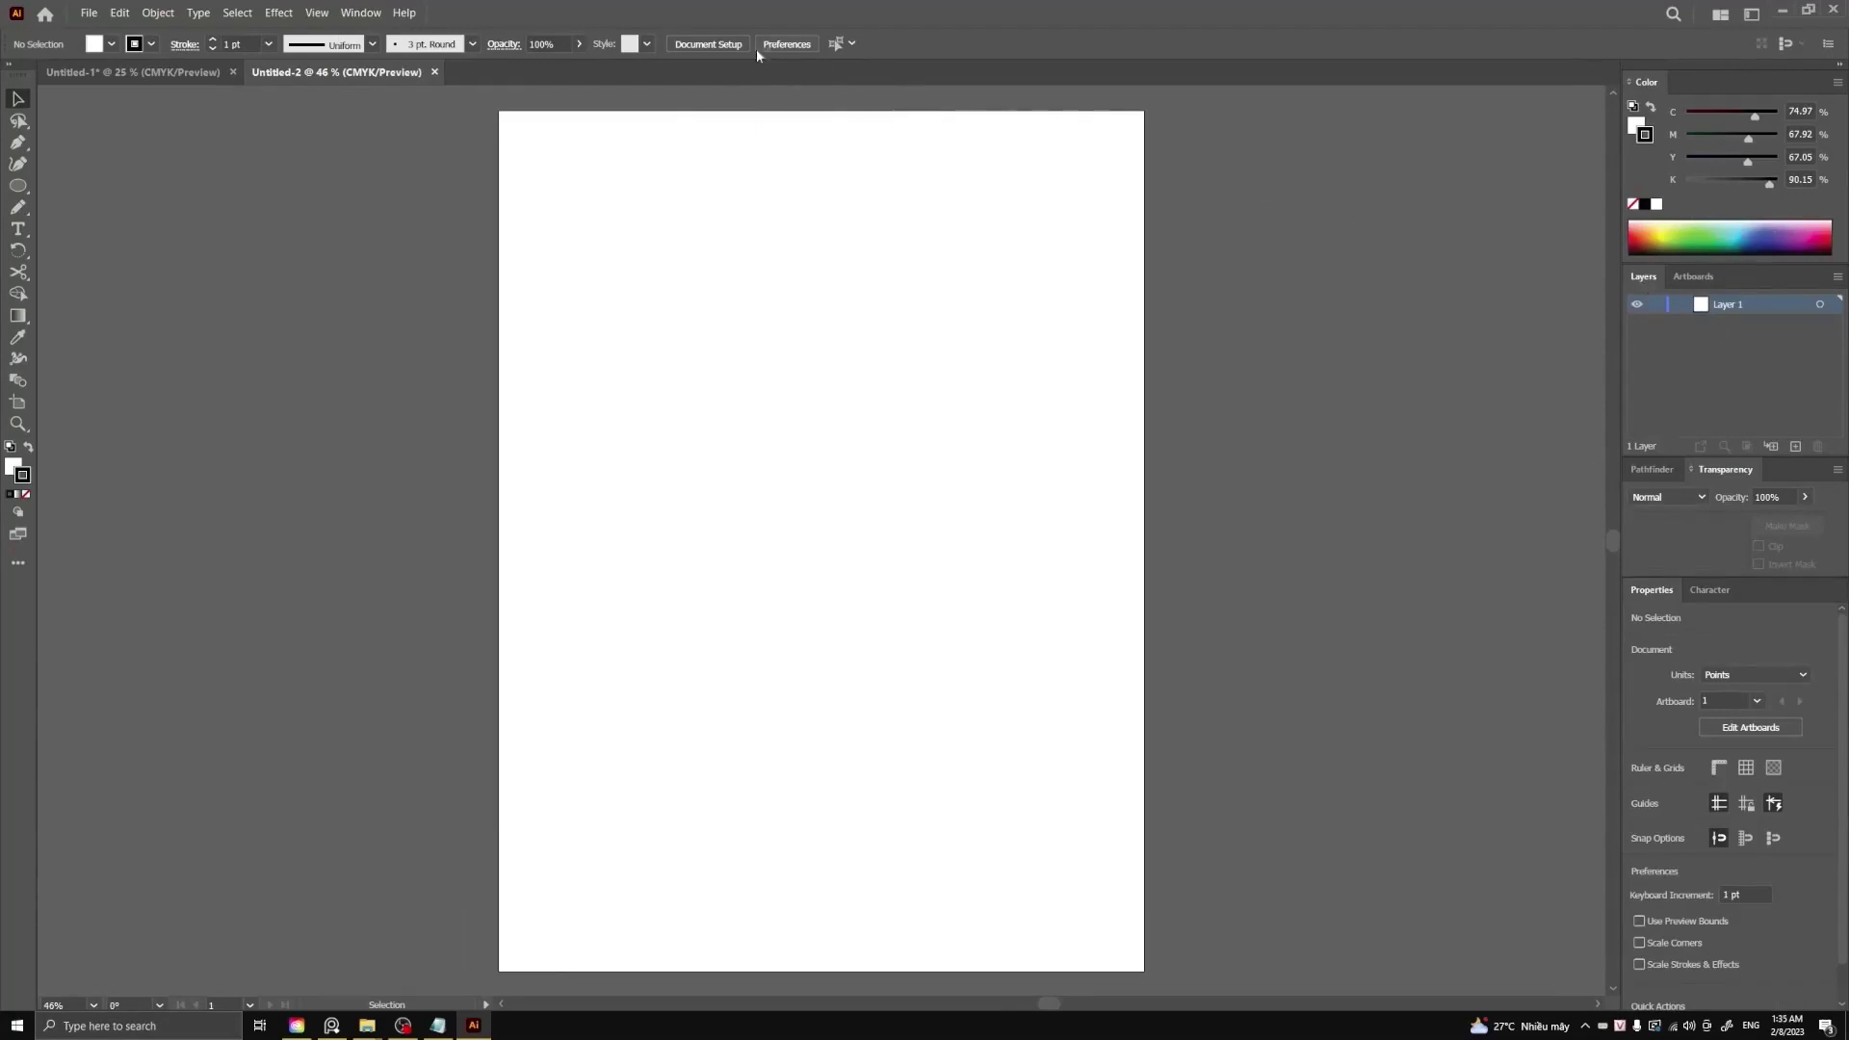
Reopen the workspace choices to restore Flat art design 1.
left_click(361, 17)
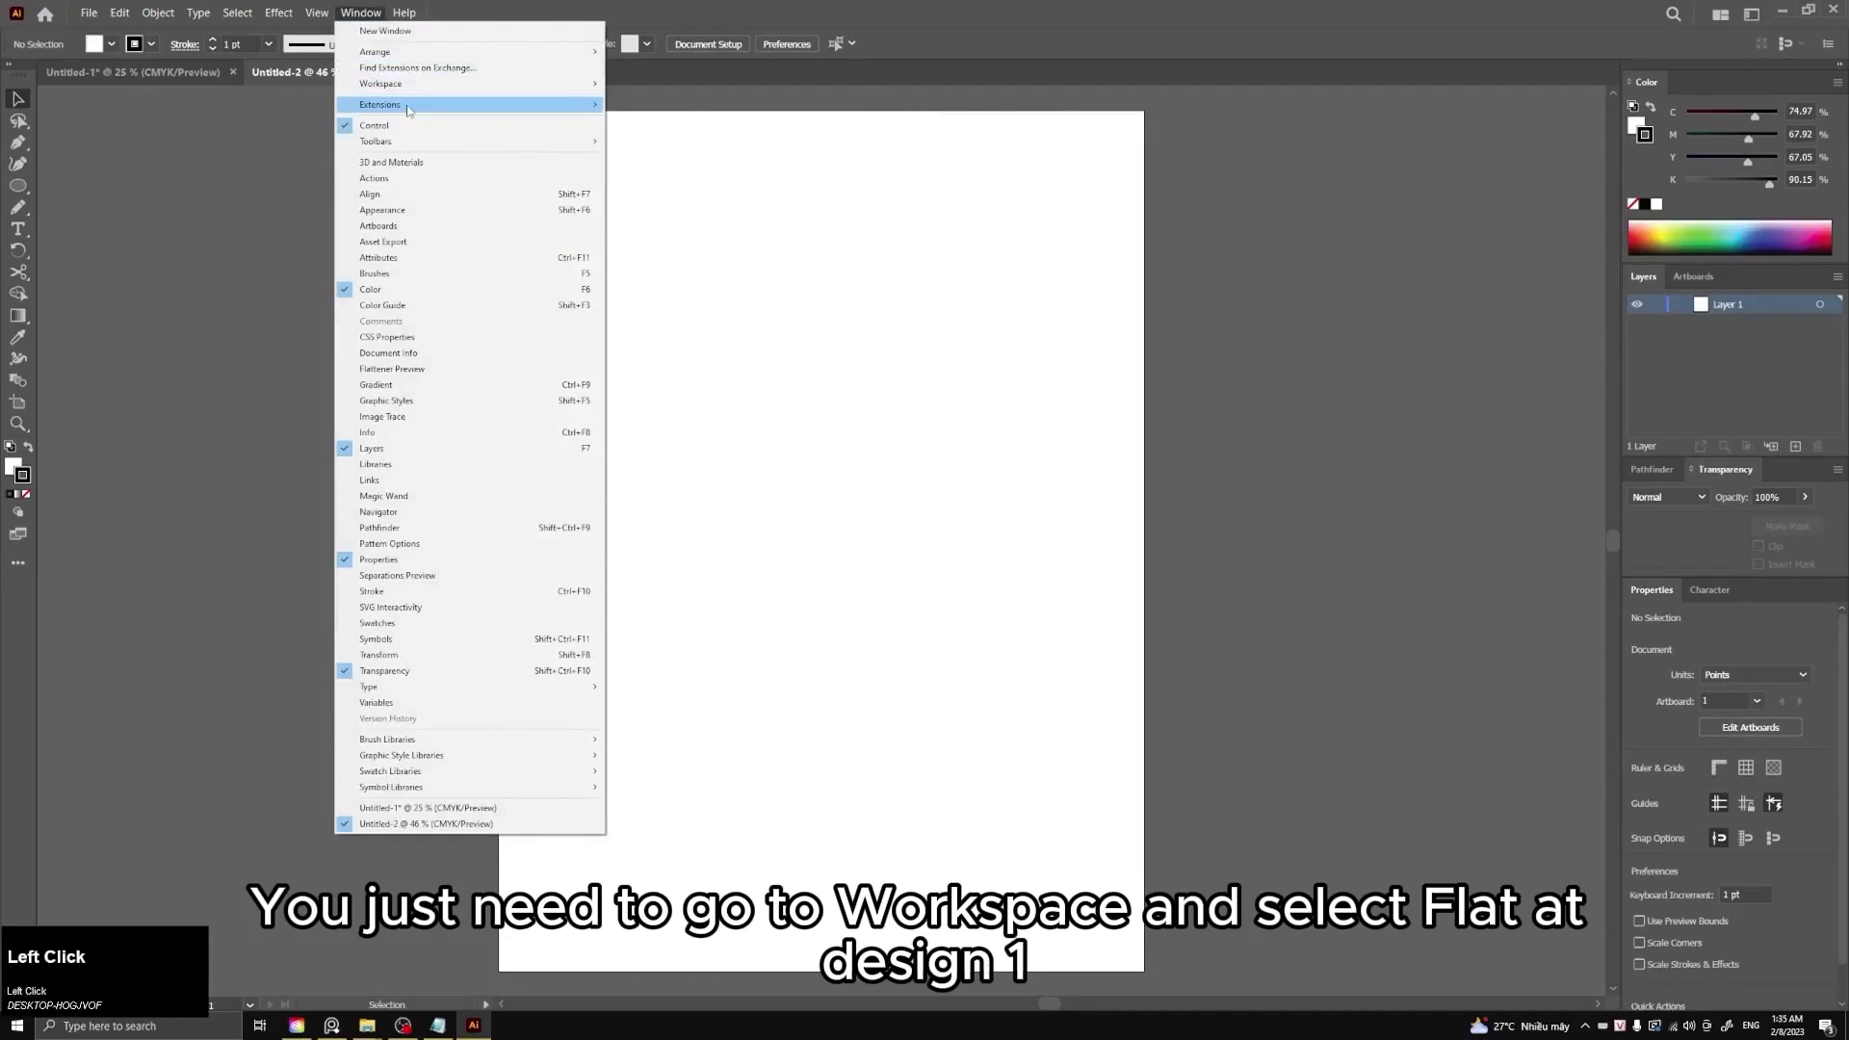
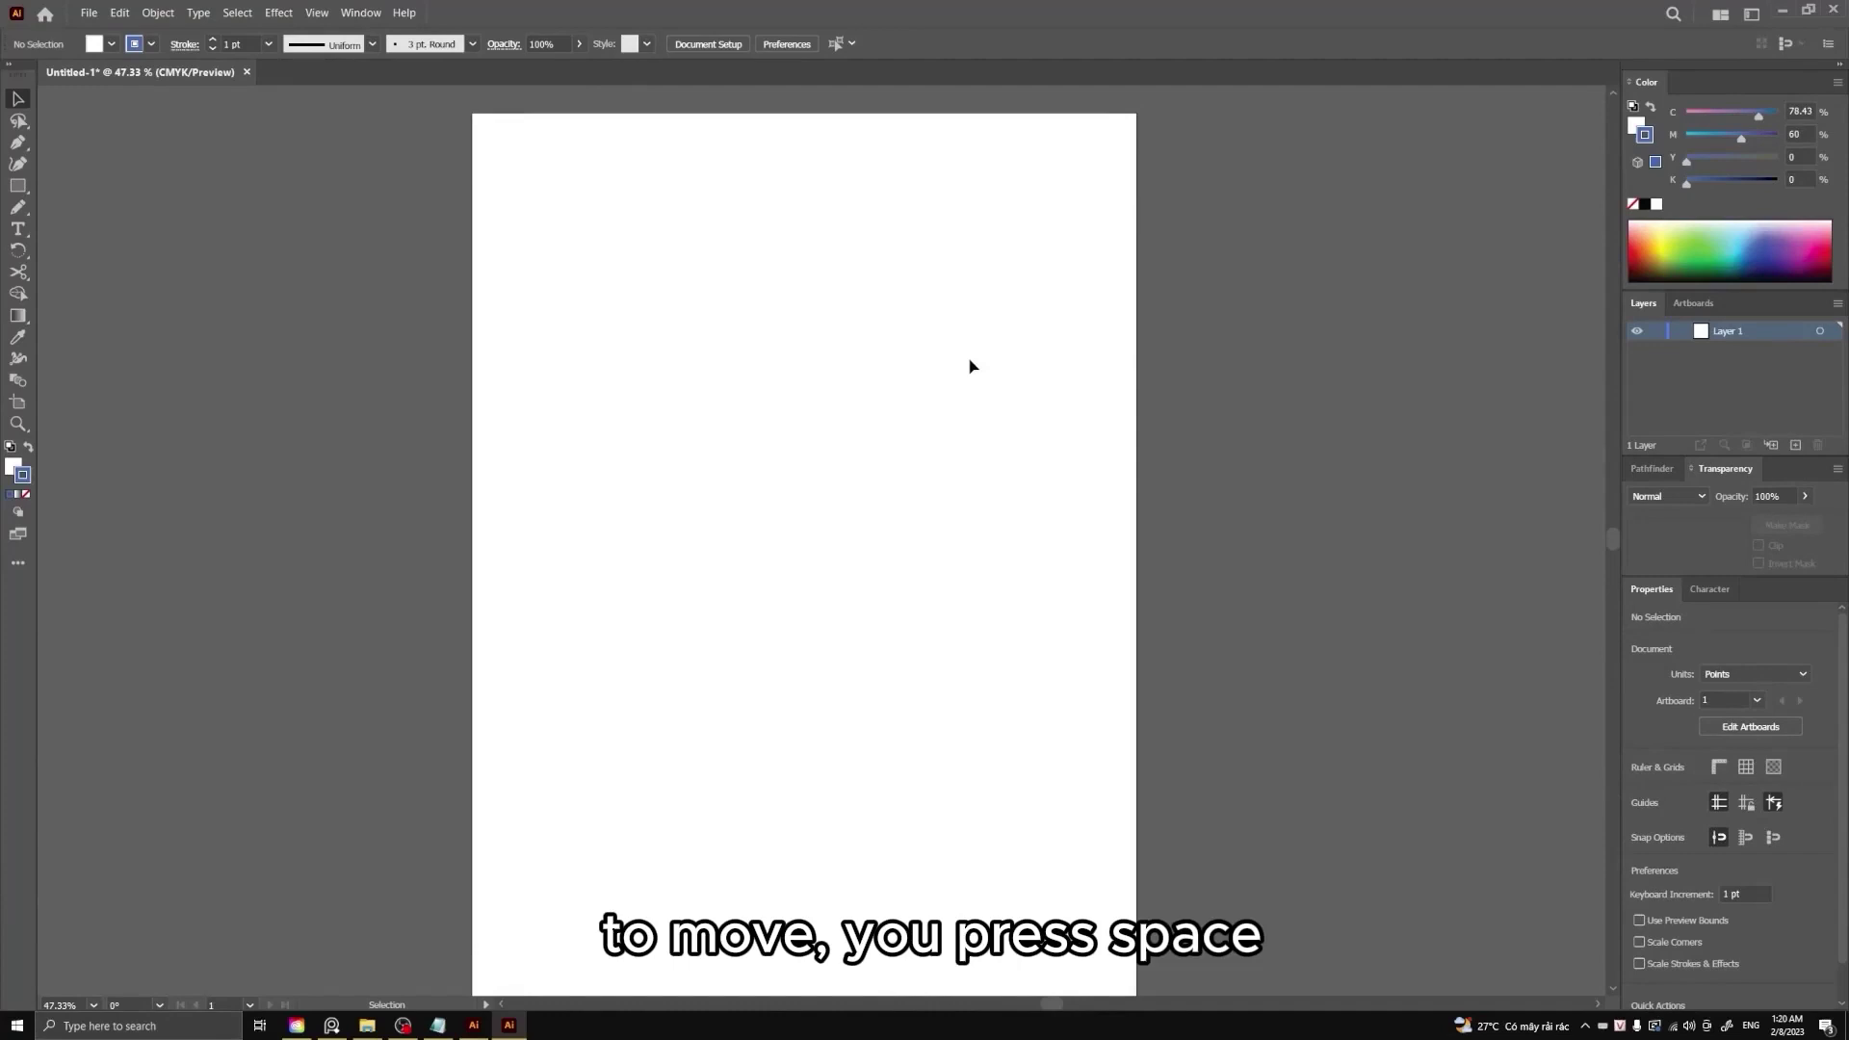
Hold Space for the Hand tool to pan the artboard right and slightly up.
key("space")
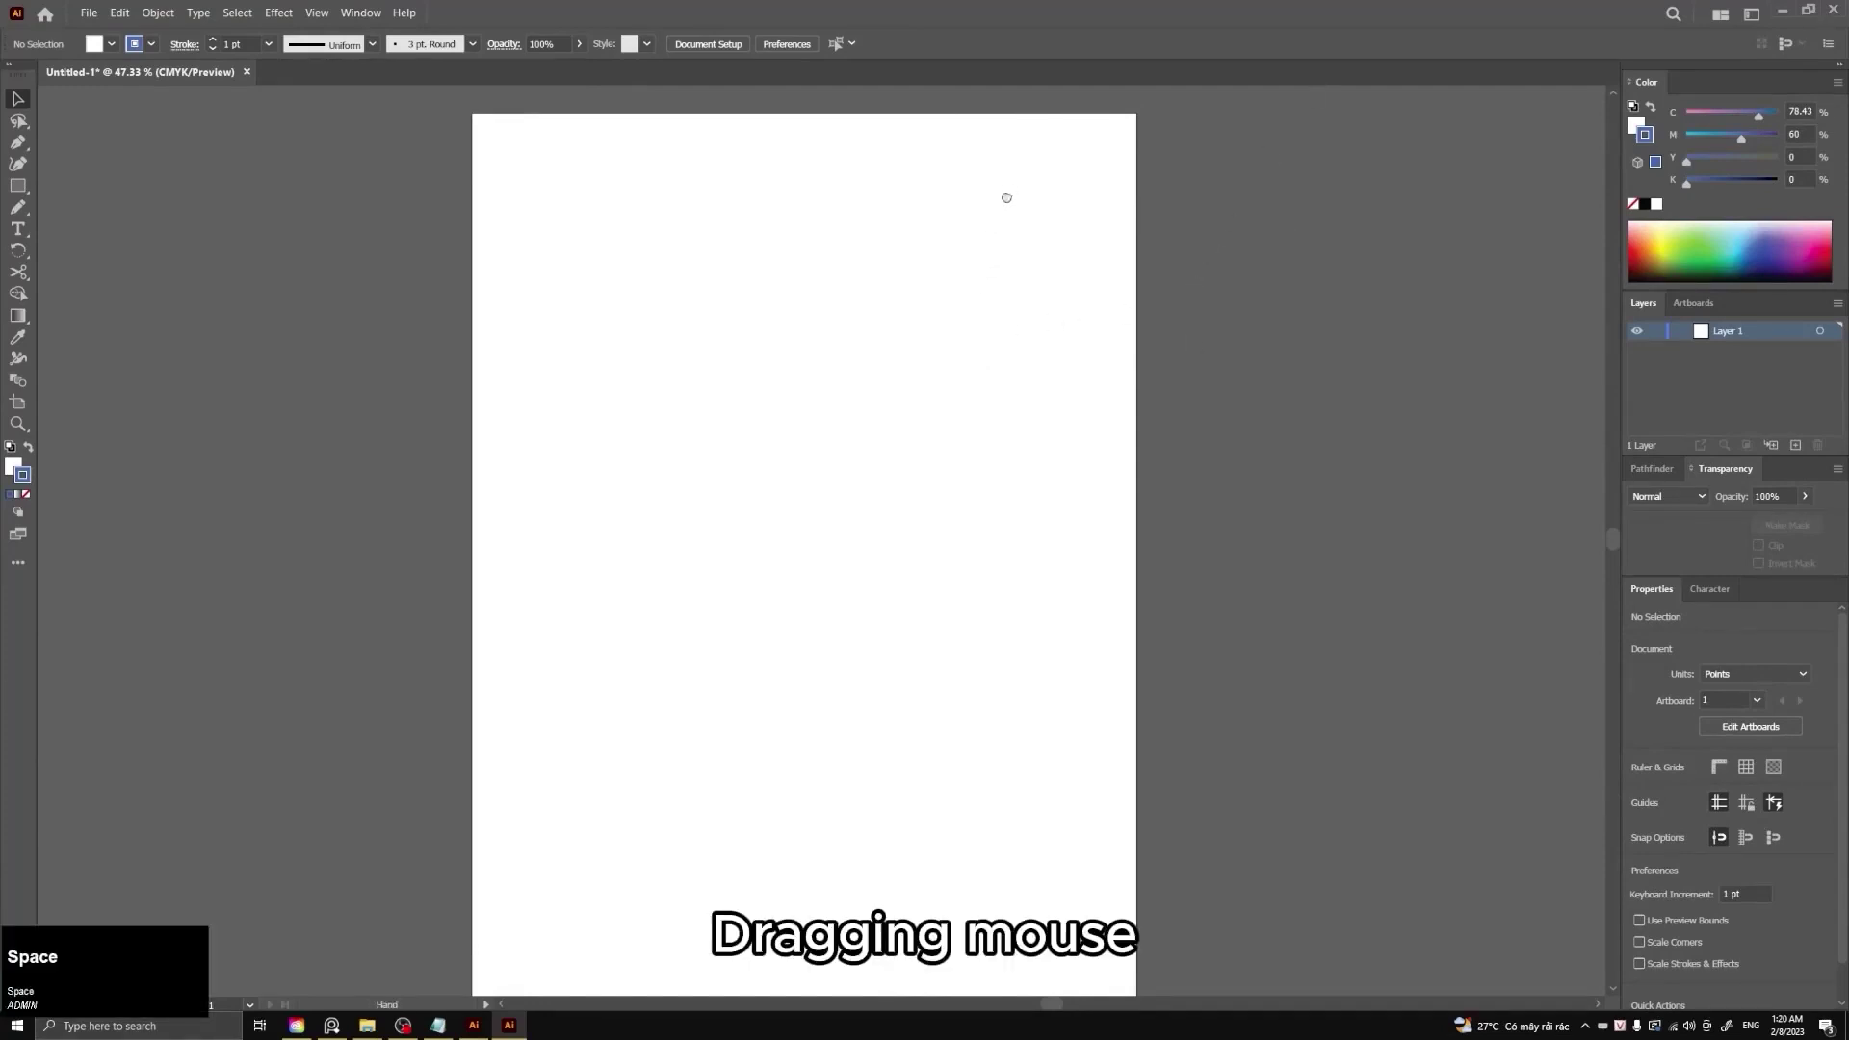
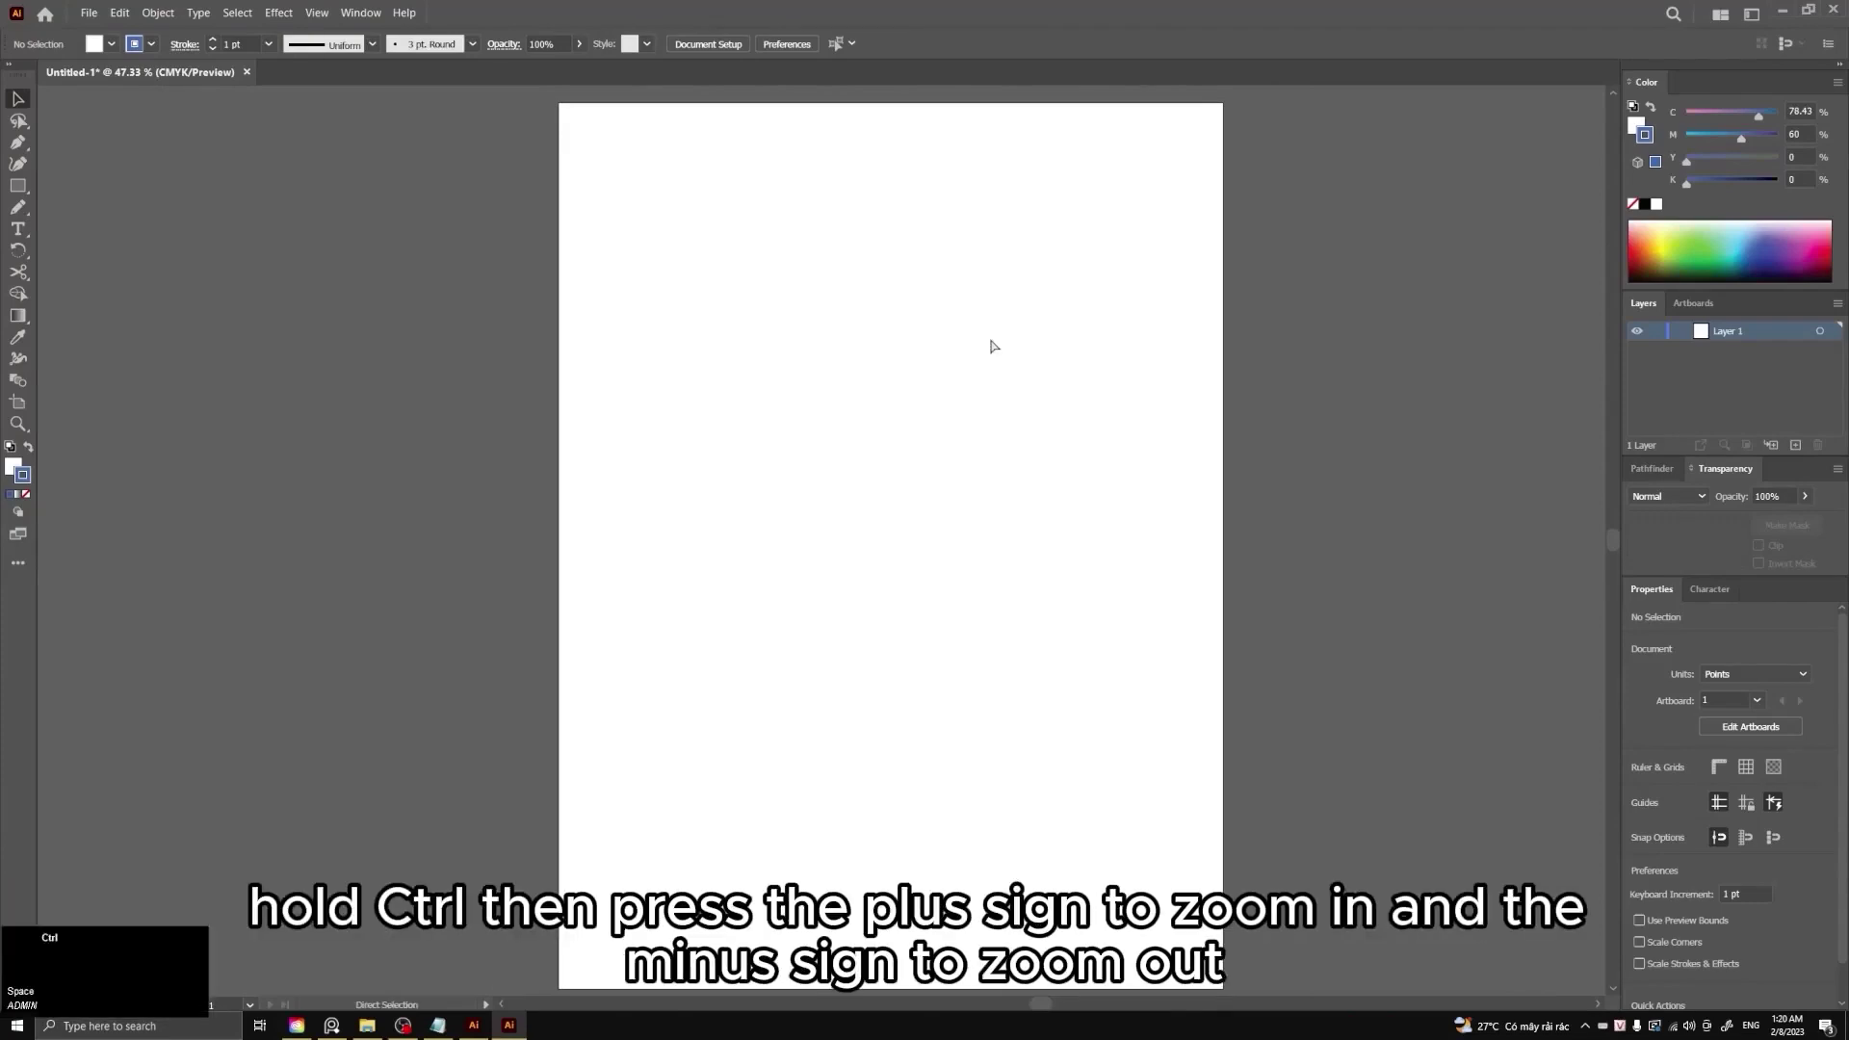
Zoom the artboard out and in with Ctrl+minus/plus, settling at 33.33%.
key("ctrl+-")
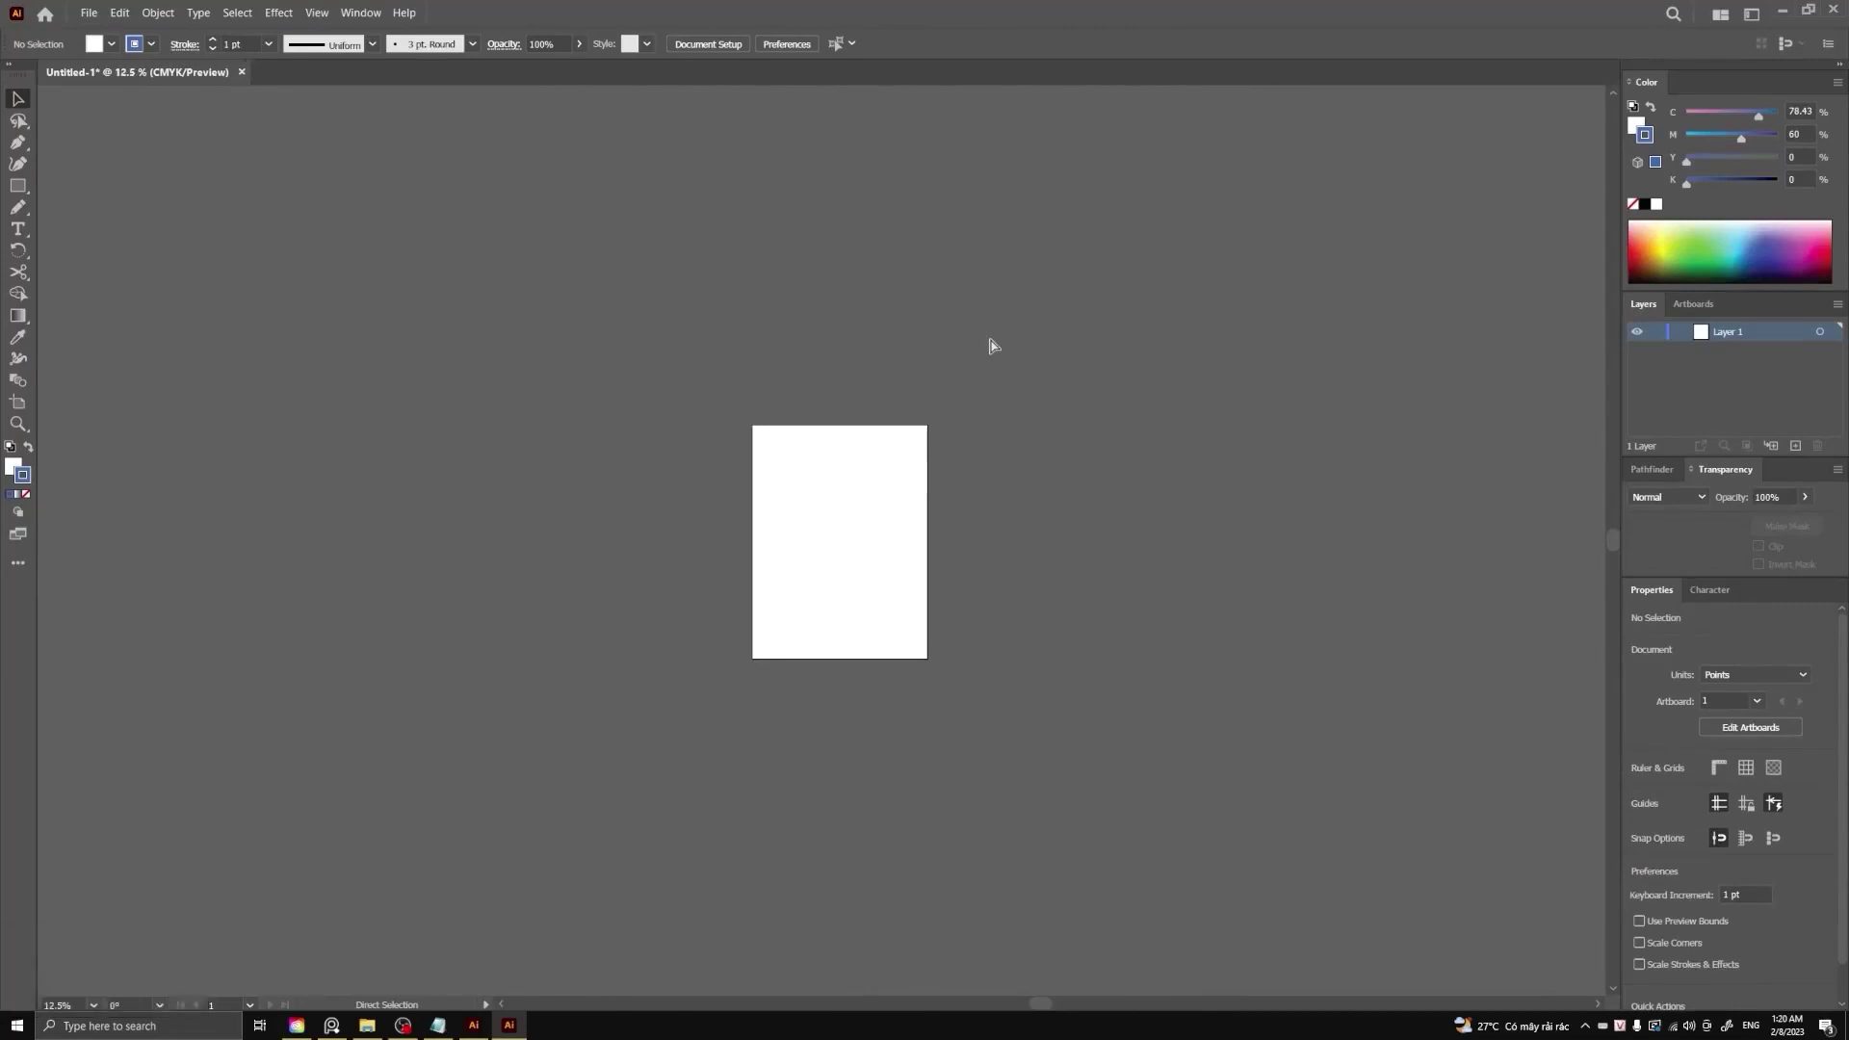
key("ctrl+=")
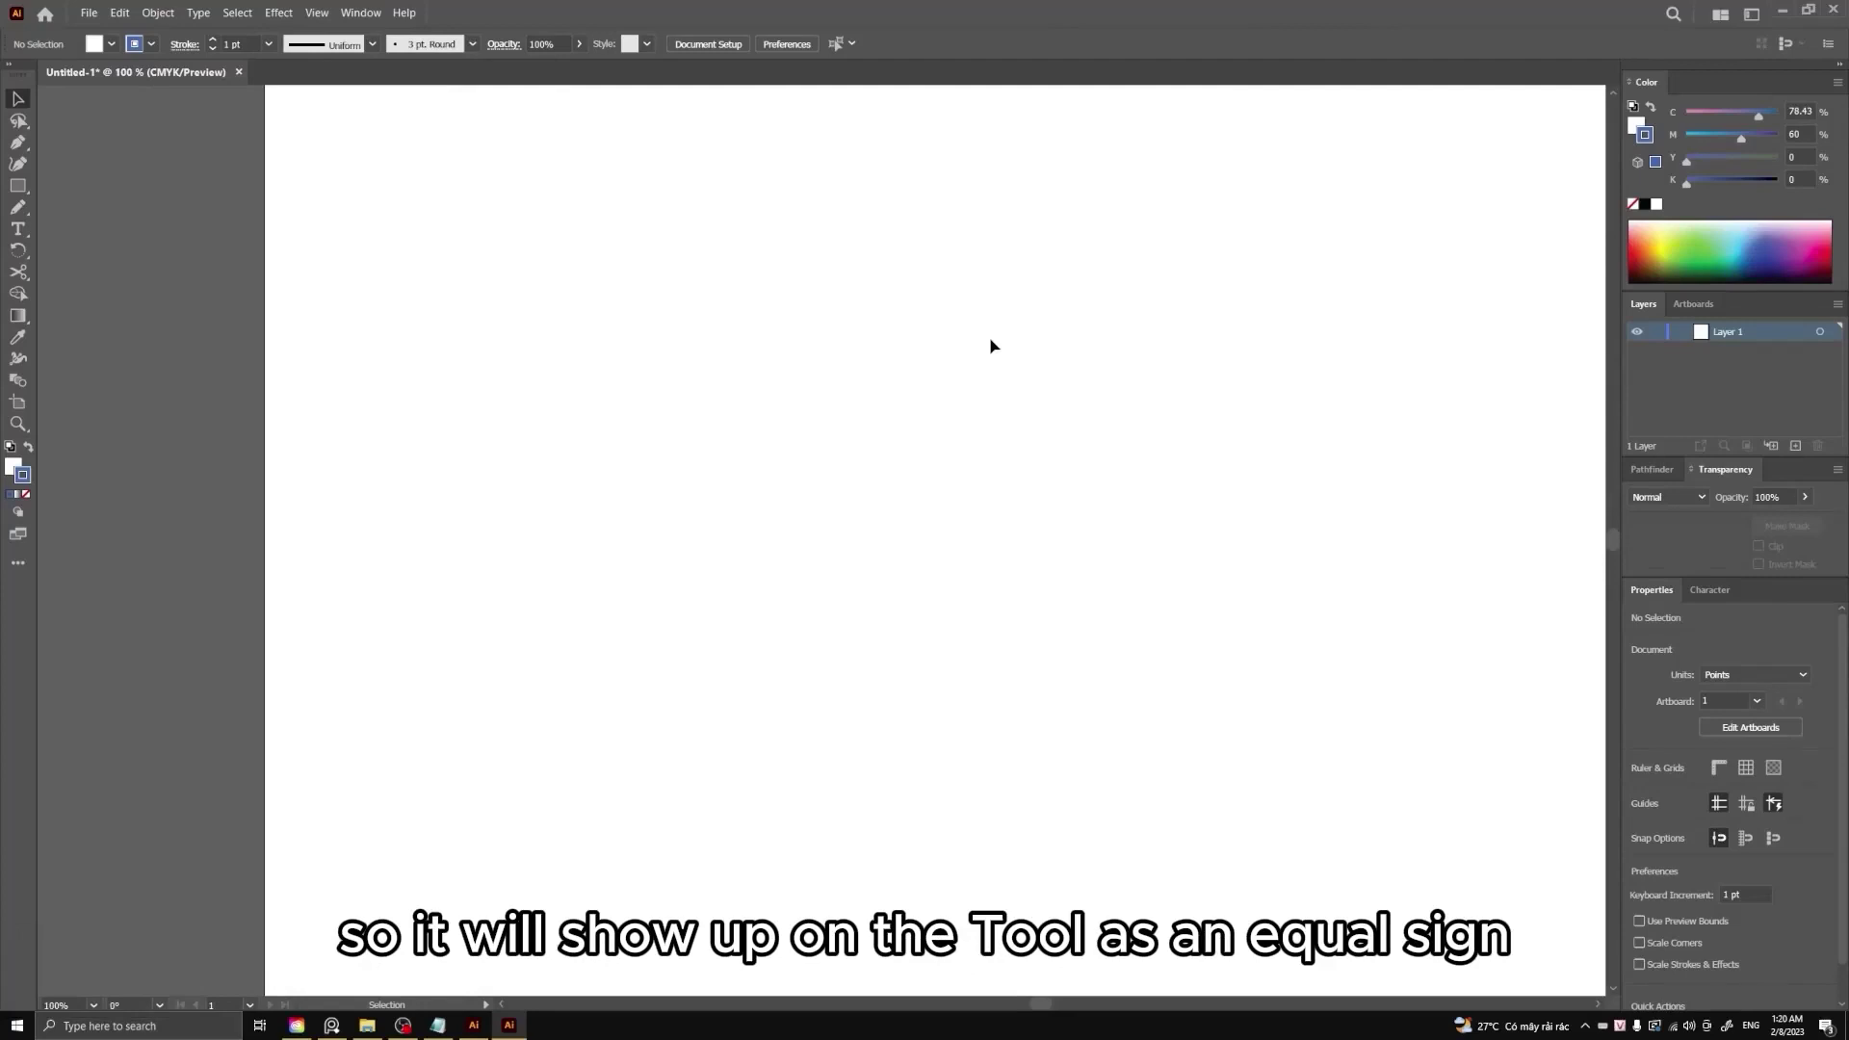
key("ctrl+=")
key("ctrl+=")
key("ctrl+-")
key("ctrl+=")
key("ctrl+-")
Zoom with Alt+wheel up to 400% and down to 8.33%, resting at 25%.
key("ctrl+=")
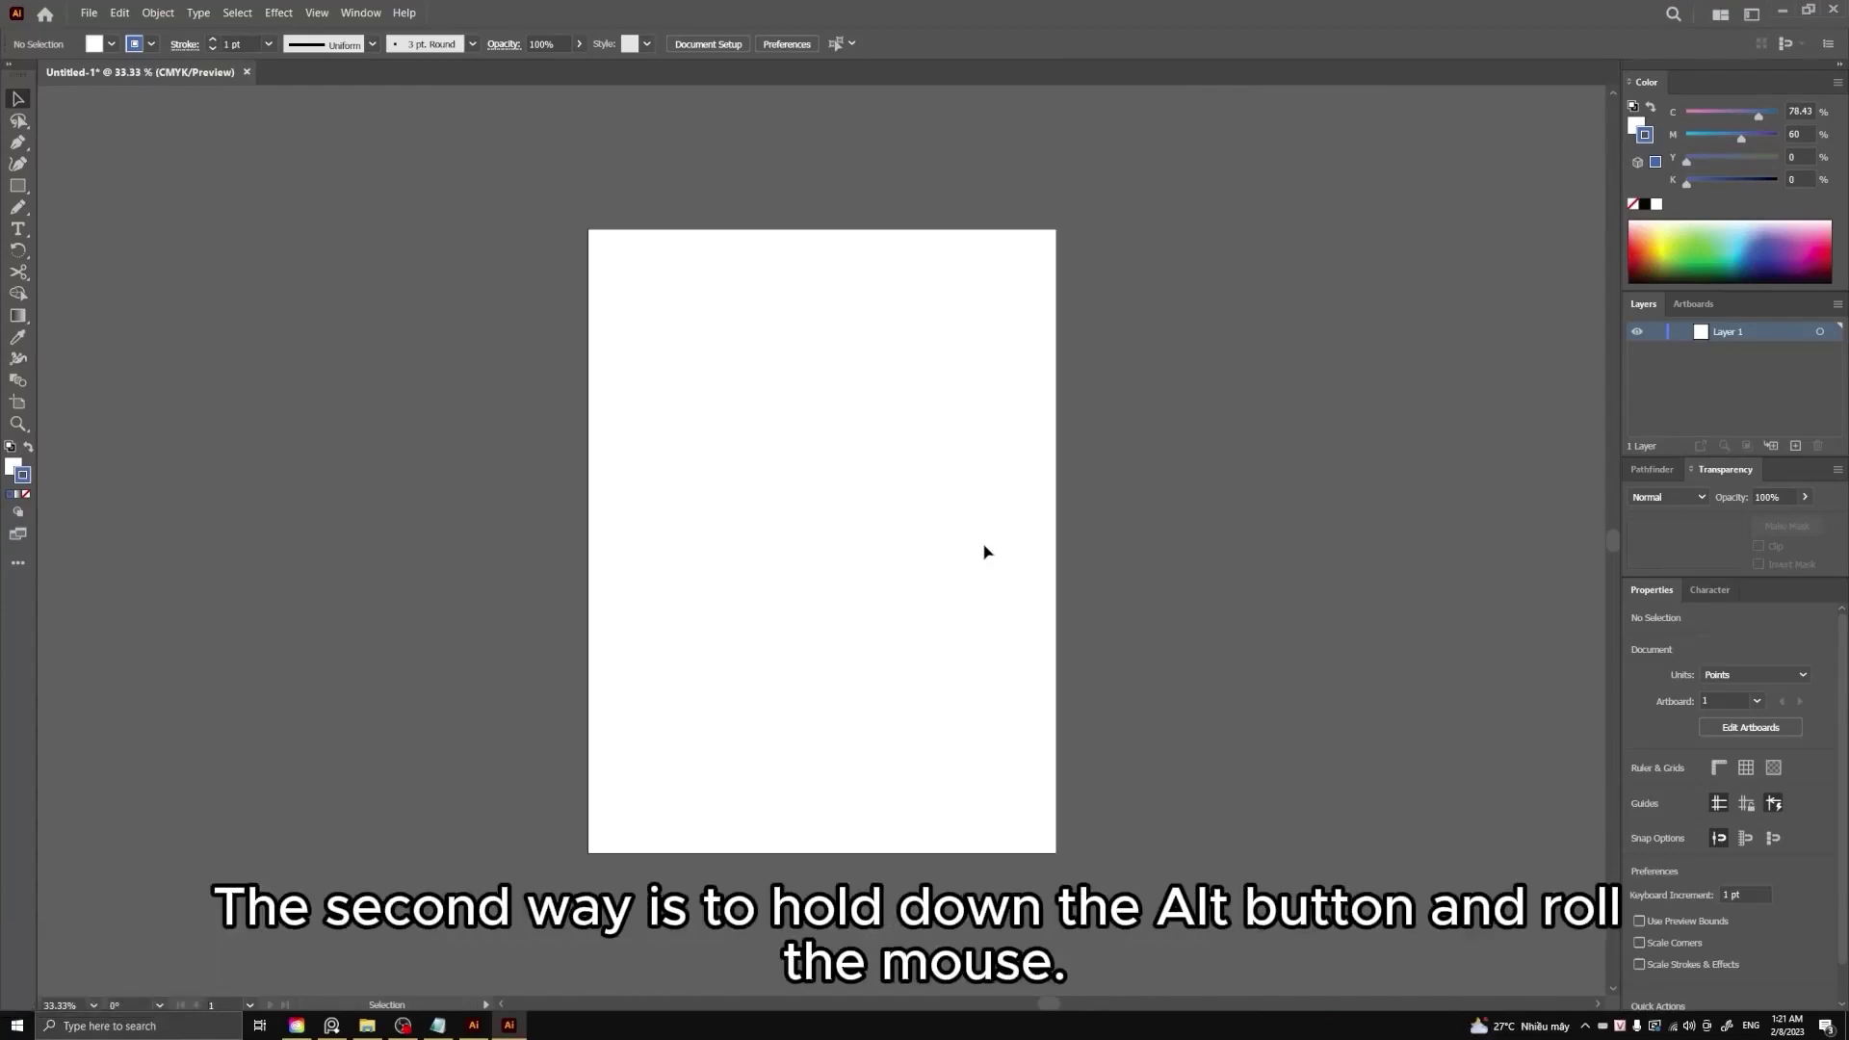
scroll("up", 3)
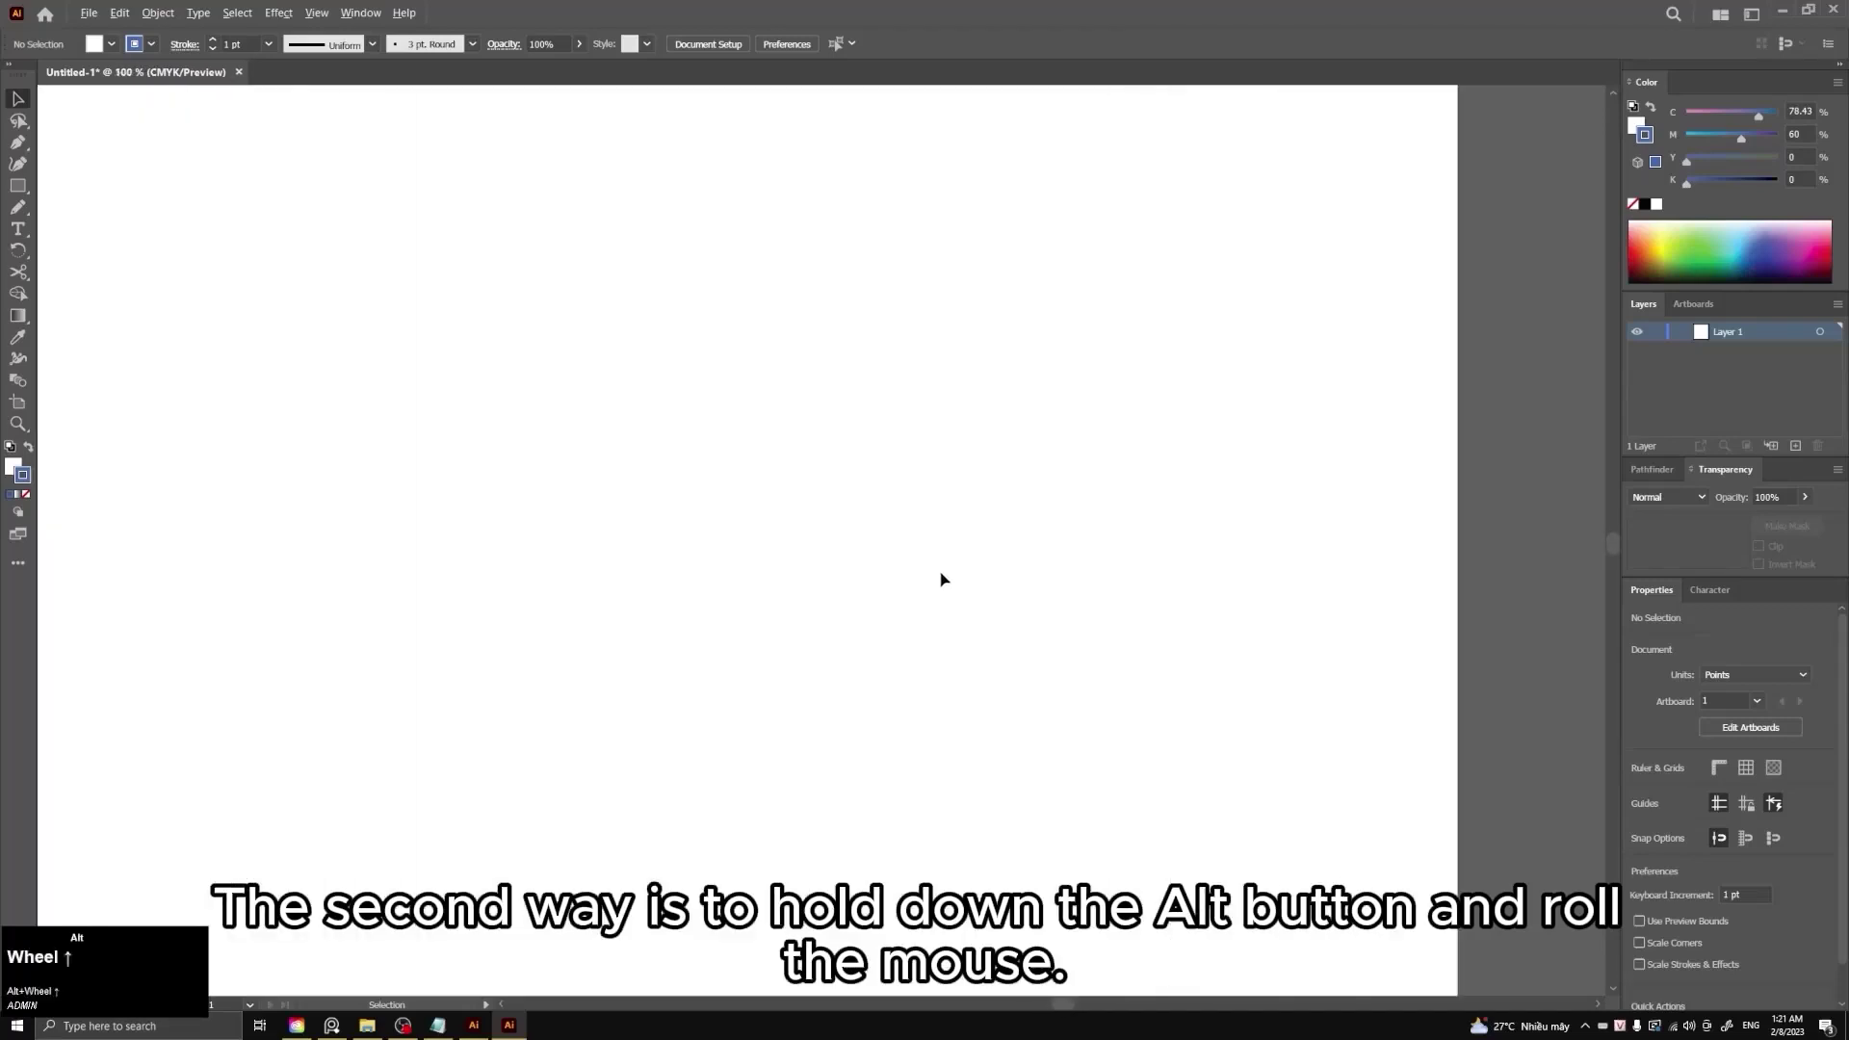
scroll("down", 3)
scroll("down", 3)
scroll("up", 3)
scroll("up", 3)
scroll("up", 3)
scroll("down", 3)
scroll("up", 3)
scroll("down", 3)
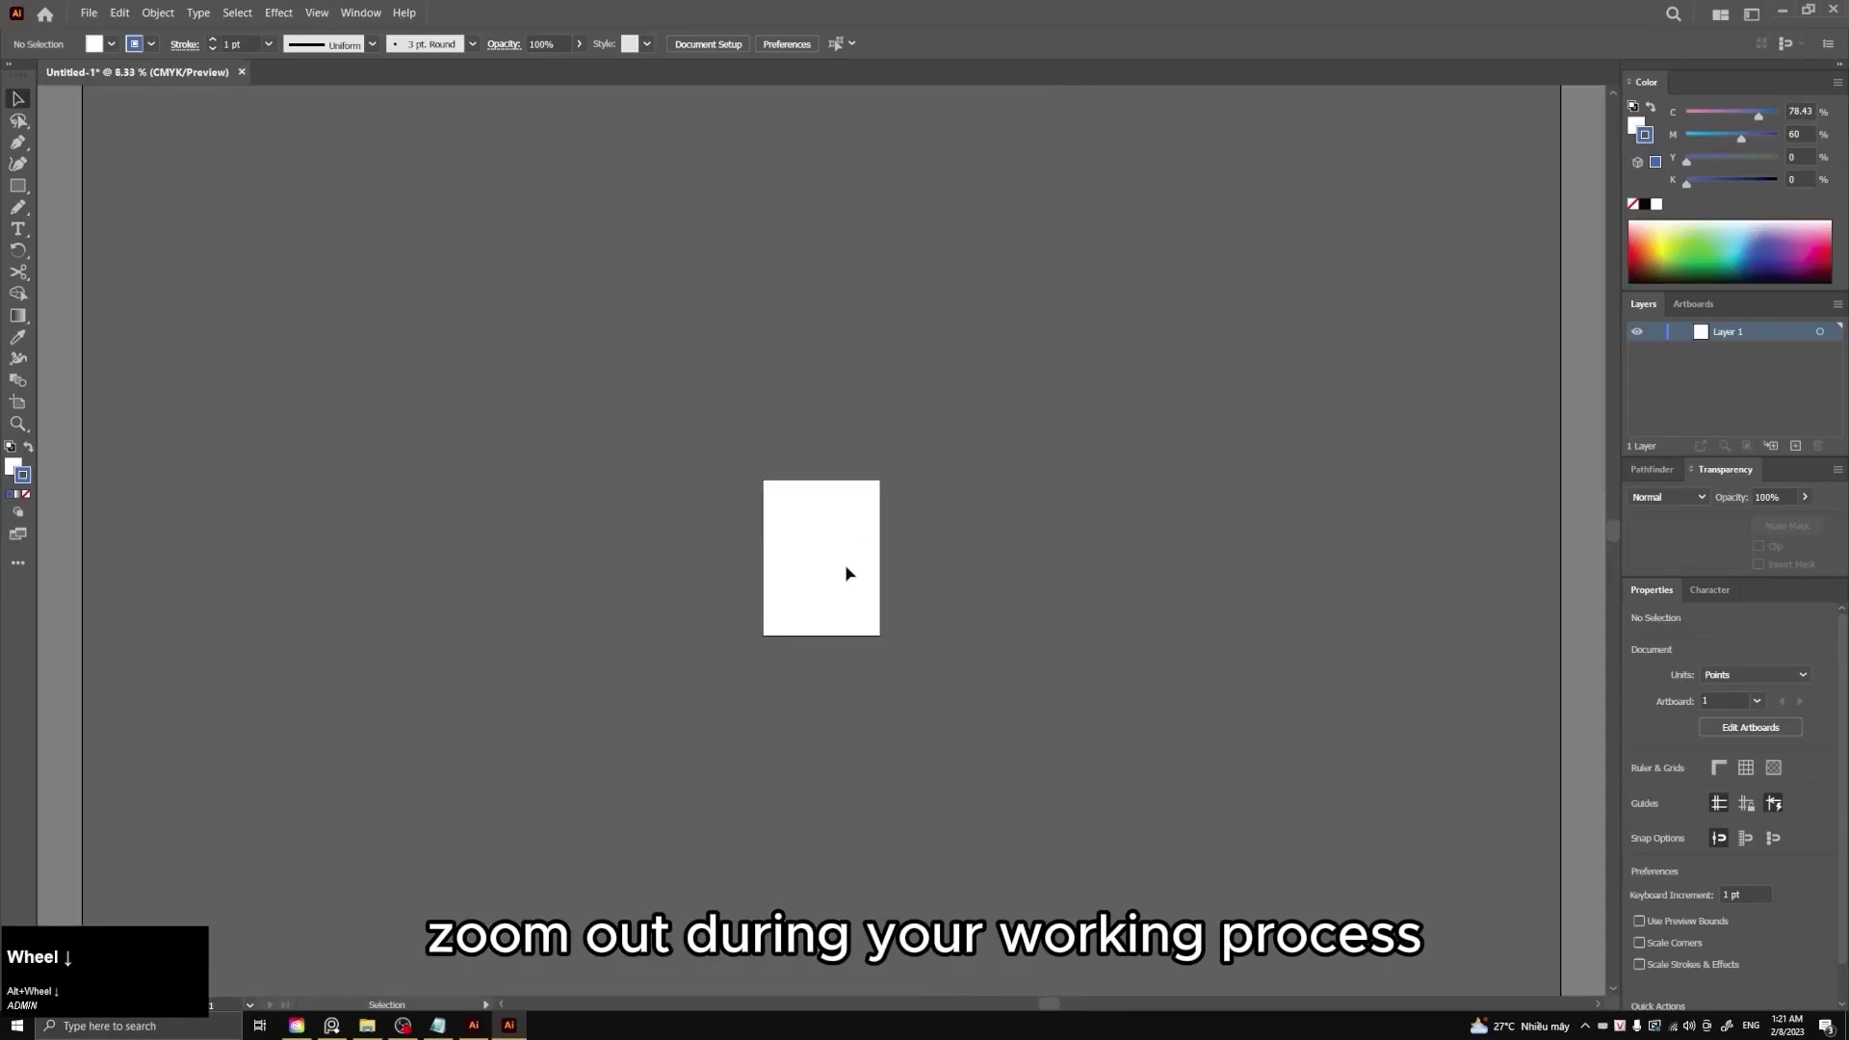
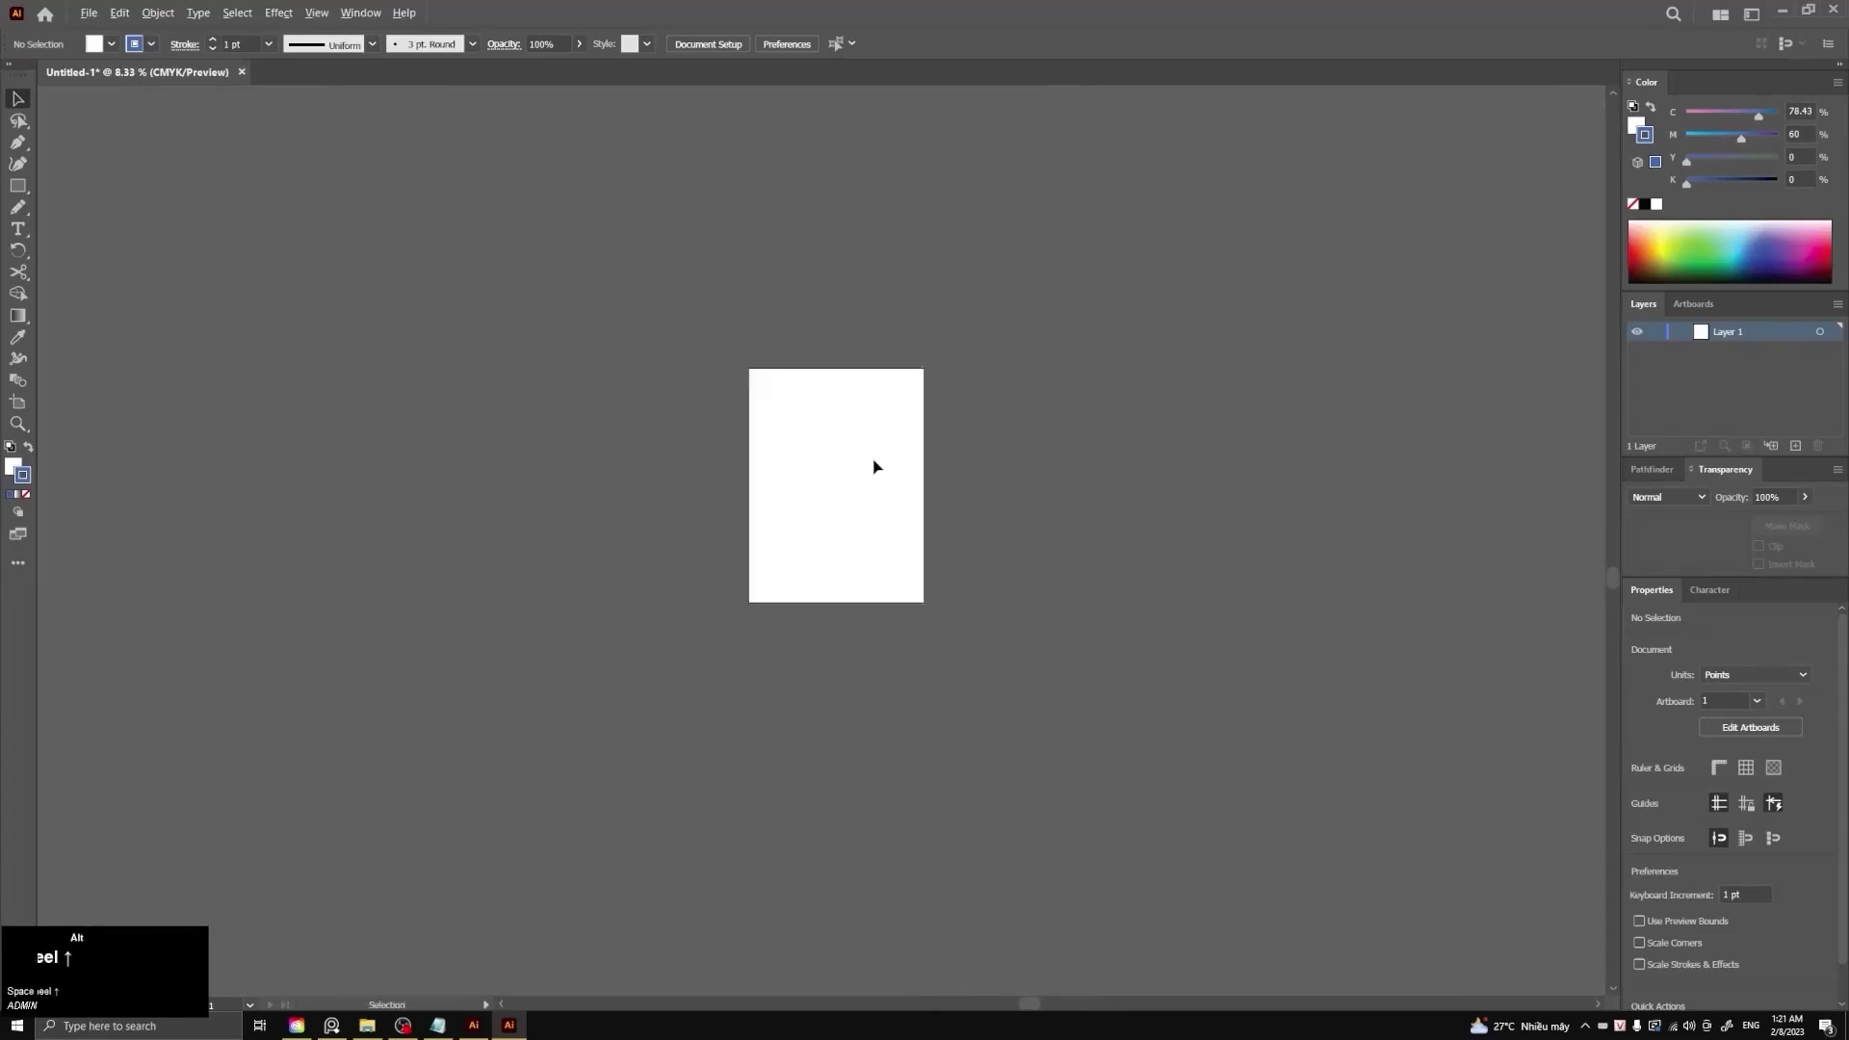
scroll("up", 3)
scroll("down", 3)
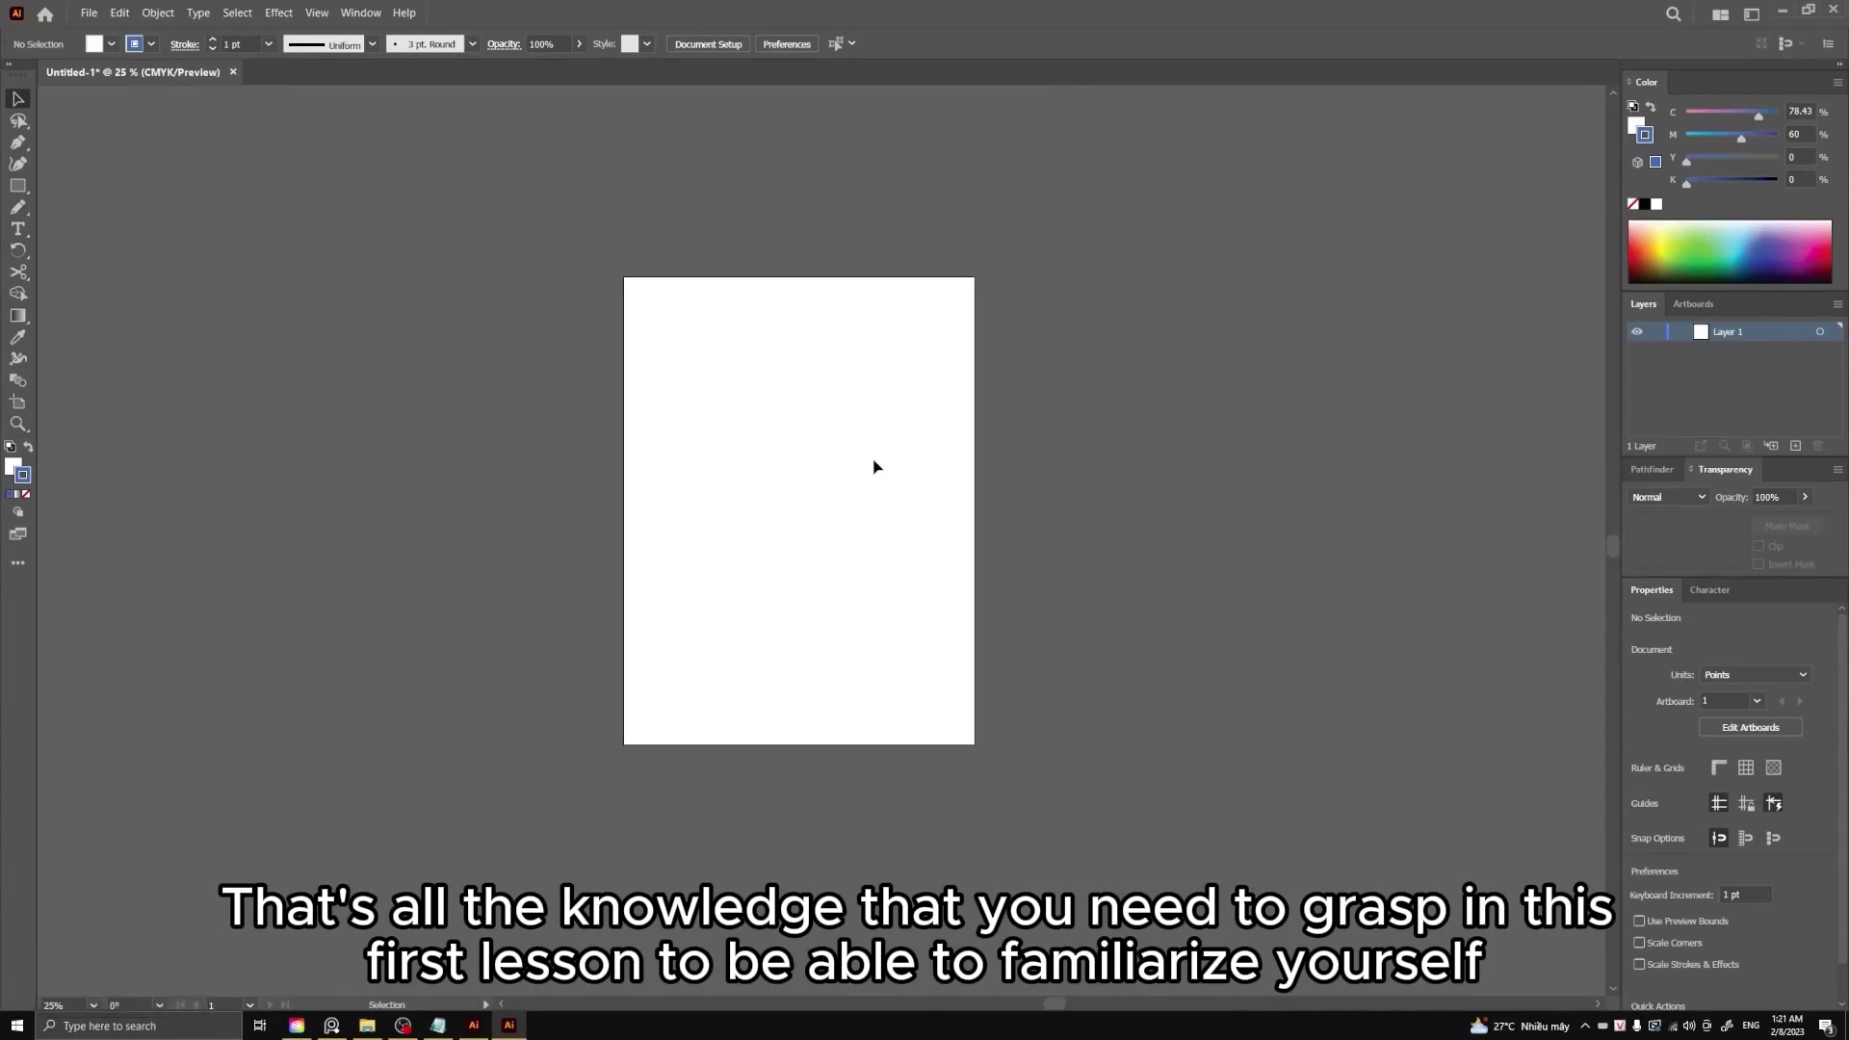